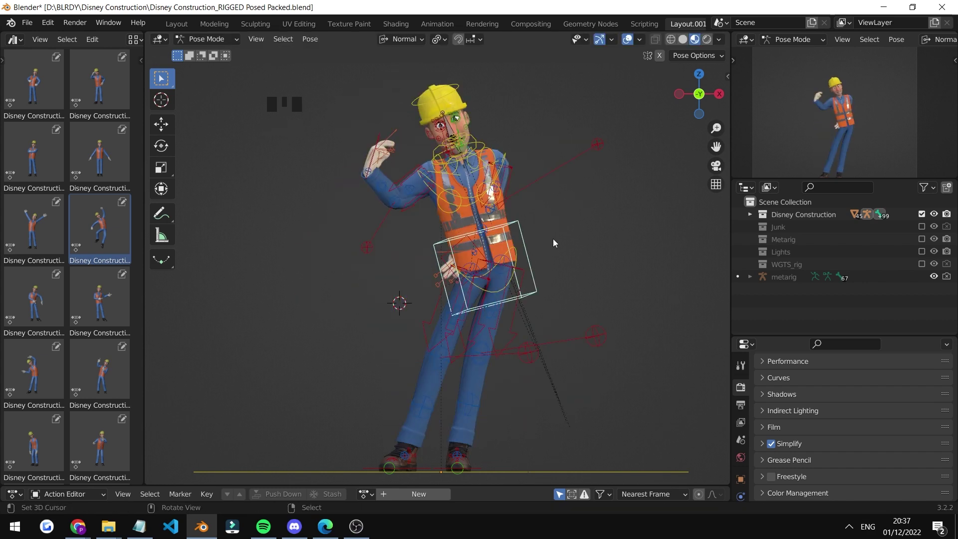
Step: Try poses from the Pose Library and apply the arms-crossed pose to the worker
right_click(588, 217)
key(g)
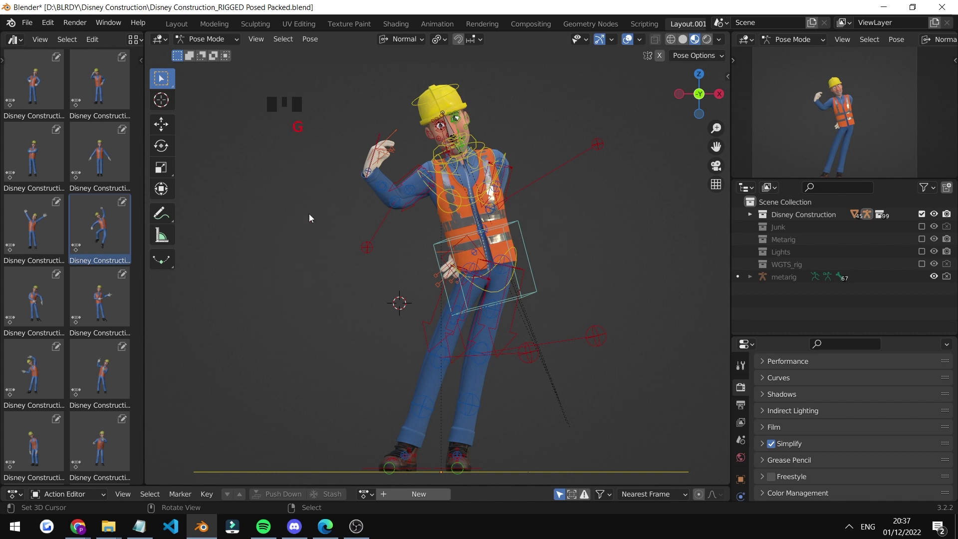
click(123, 313)
click(123, 312)
click(110, 386)
drag(103, 374, 89, 337)
scroll(up, 3)
click(99, 164)
double_click(45, 172)
click(45, 172)
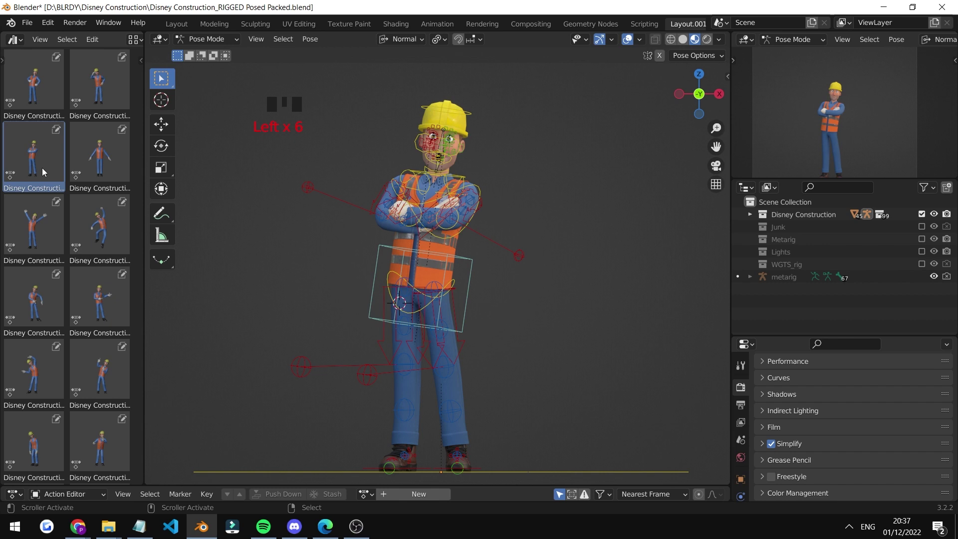
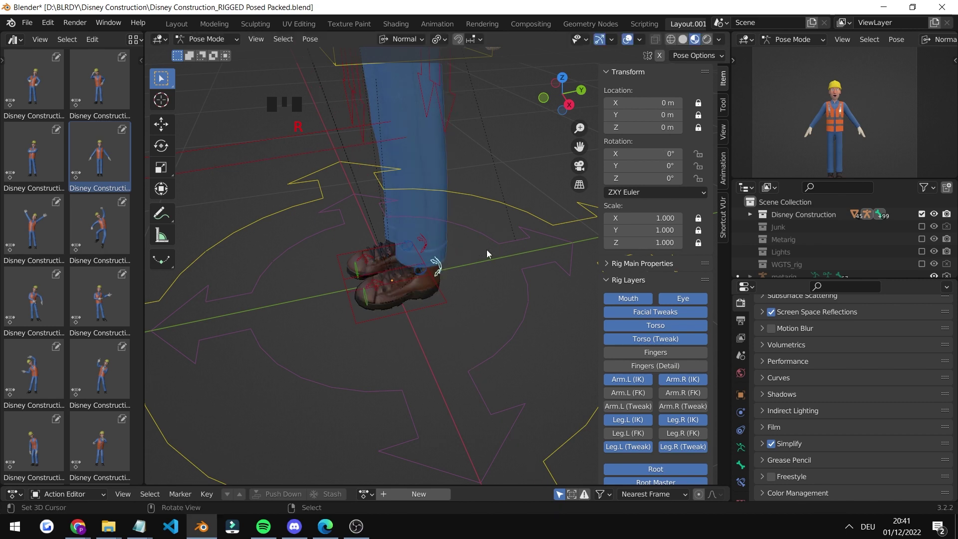
Step: Slide the worker's root control along the floor, then reset it to its origin
scroll(down, 3)
drag(481, 265, 361, 290)
drag(362, 290, 408, 294)
key(g)
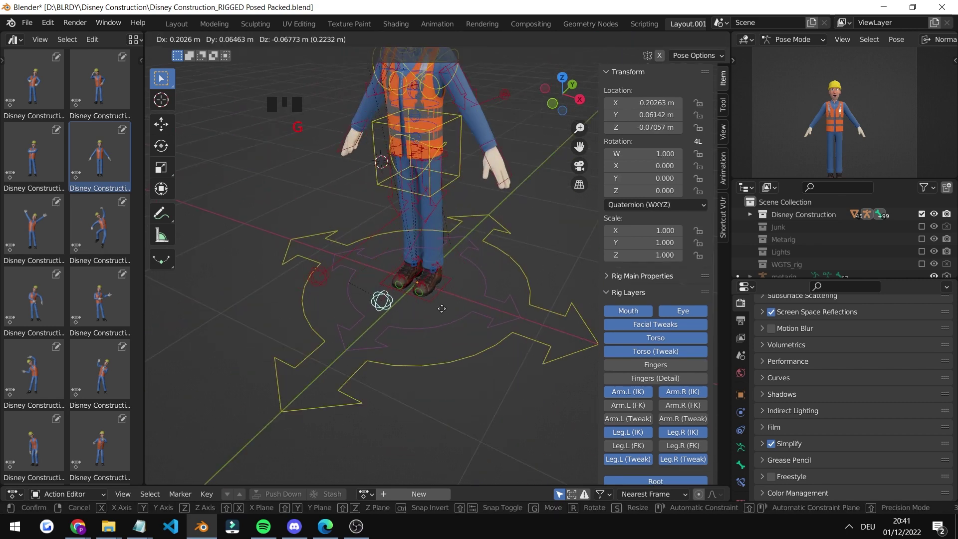
right_click(444, 287)
key(g)
drag(356, 297, 373, 314)
key(g)
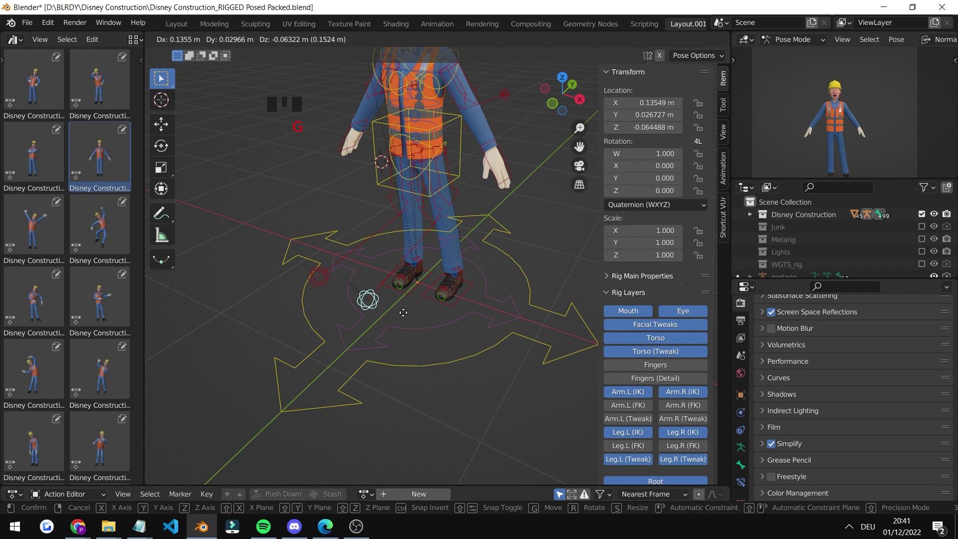
scroll(down, 3)
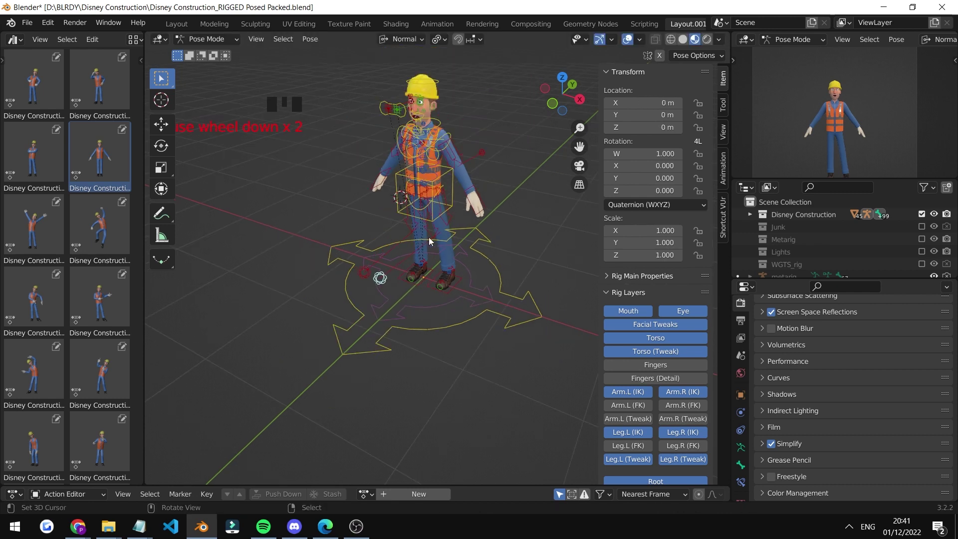
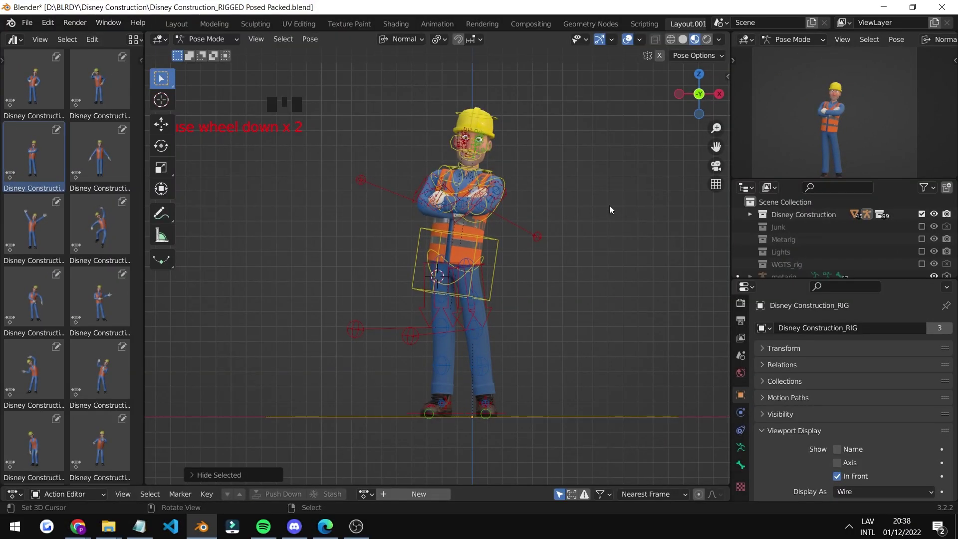
scroll(down, 3)
scroll(up, 3)
click(739, 328)
scroll(down, 3)
drag(766, 409, 794, 437)
scroll(up, 3)
click(747, 310)
scroll(down, 3)
scroll(down, 3)
drag(780, 463, 606, 315)
scroll(up, 3)
drag(567, 295, 482, 273)
scroll(up, 3)
scroll(up, 3)
click(739, 418)
drag(492, 191, 529, 221)
scroll(down, 3)
drag(514, 251, 300, 359)
scroll(down, 3)
drag(461, 263, 509, 252)
scroll(down, 3)
drag(496, 248, 480, 252)
key(KP_1)
scroll(up, 3)
drag(522, 239, 550, 210)
scroll(down, 3)
right_click(582, 202)
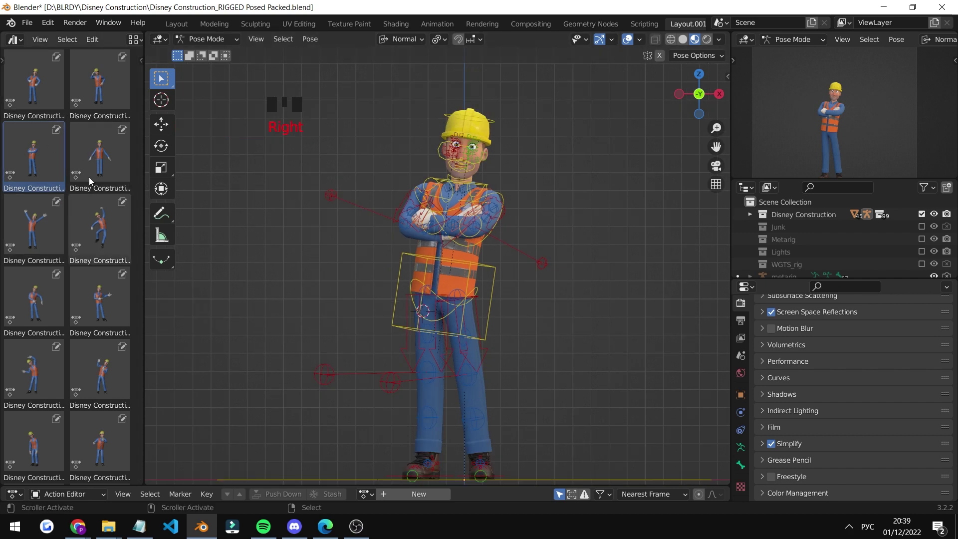
click(108, 168)
drag(109, 167, 131, 175)
scroll(up, 3)
drag(490, 203, 490, 194)
right_click(490, 195)
right_click(491, 194)
right_click(486, 209)
key(KP_Decimal)
scroll(down, 3)
drag(520, 212, 451, 235)
scroll(up, 3)
Step: Open the worker's mouth by moving the jaw, lip and mouth controls
drag(482, 233, 511, 285)
key(g)
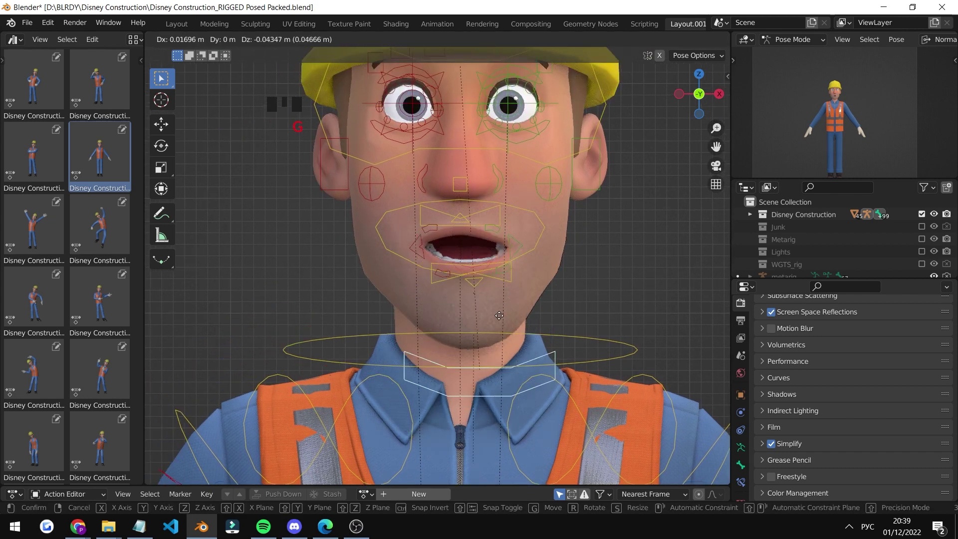
right_click(490, 229)
key(g)
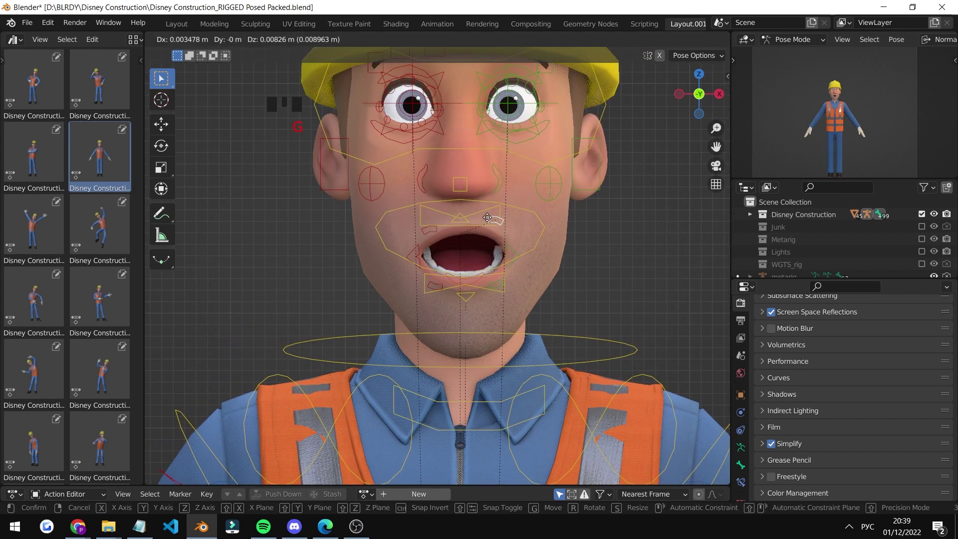
right_click(439, 231)
key(g)
right_click(480, 205)
key(g)
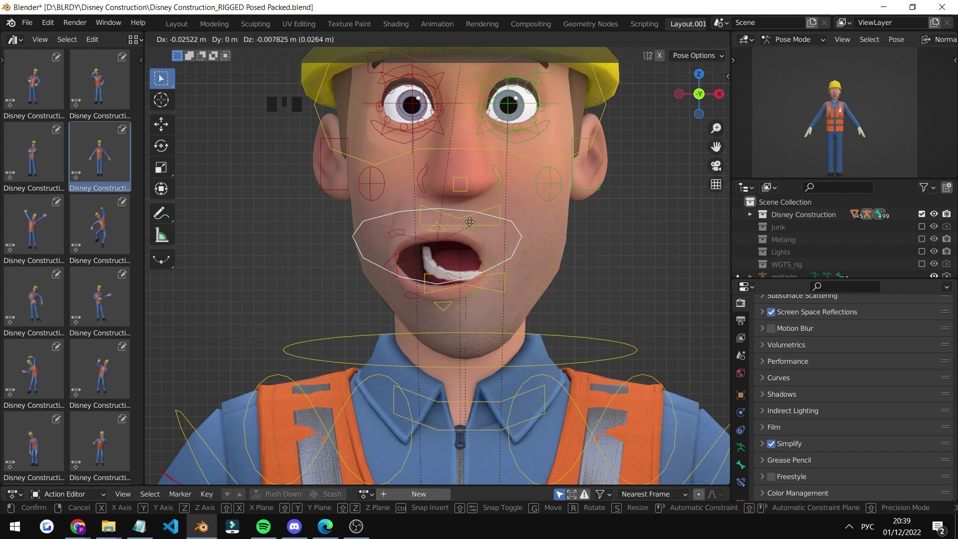
Step: Scale up the cheek control to puff the cheek
right_click(556, 192)
key(s)
key(s)
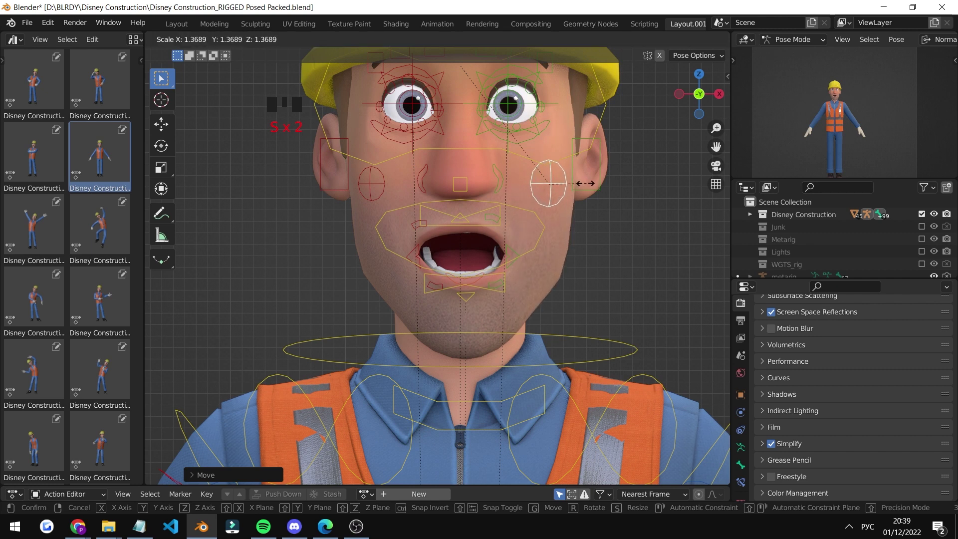
drag(547, 246, 542, 218)
scroll(up, 3)
drag(577, 250, 480, 304)
right_click(480, 304)
Step: Widen the eyes and raise both brows by moving the eyelid and eyebrow controls
right_click(479, 289)
key(g)
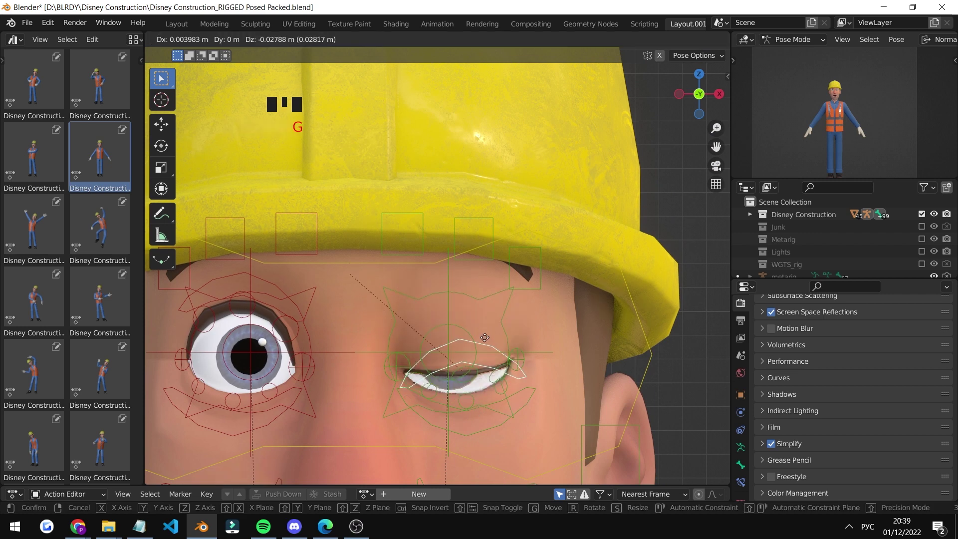
key(g)
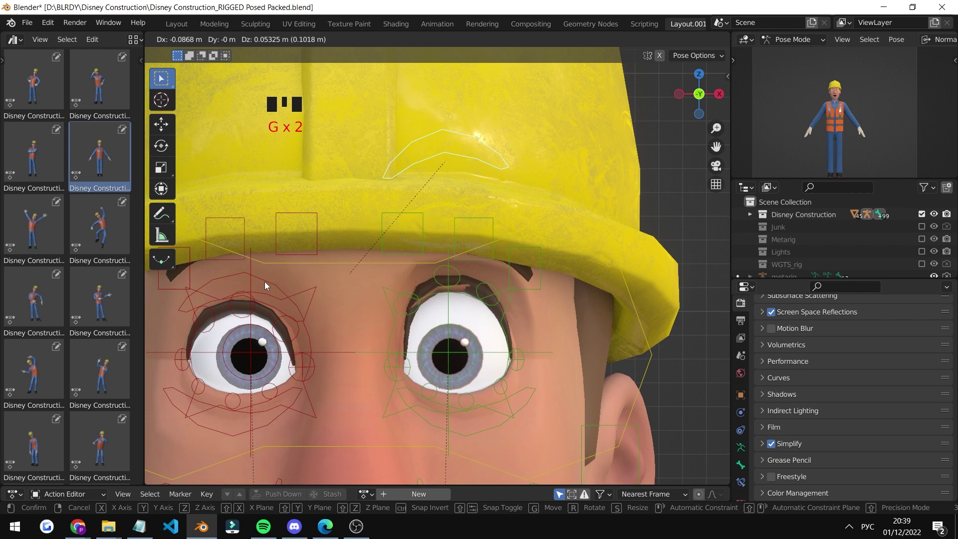
right_click(267, 285)
key(g)
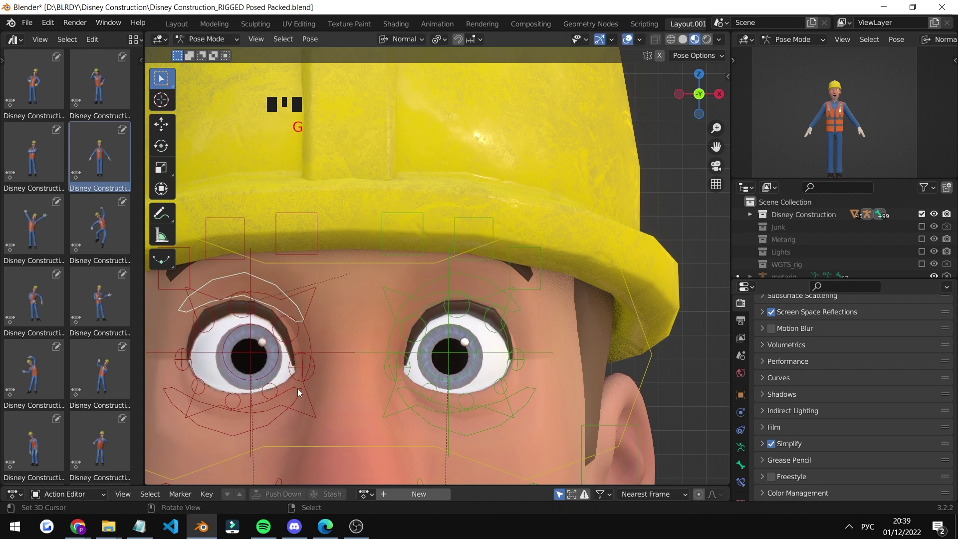
right_click(477, 414)
right_click(474, 435)
key(g)
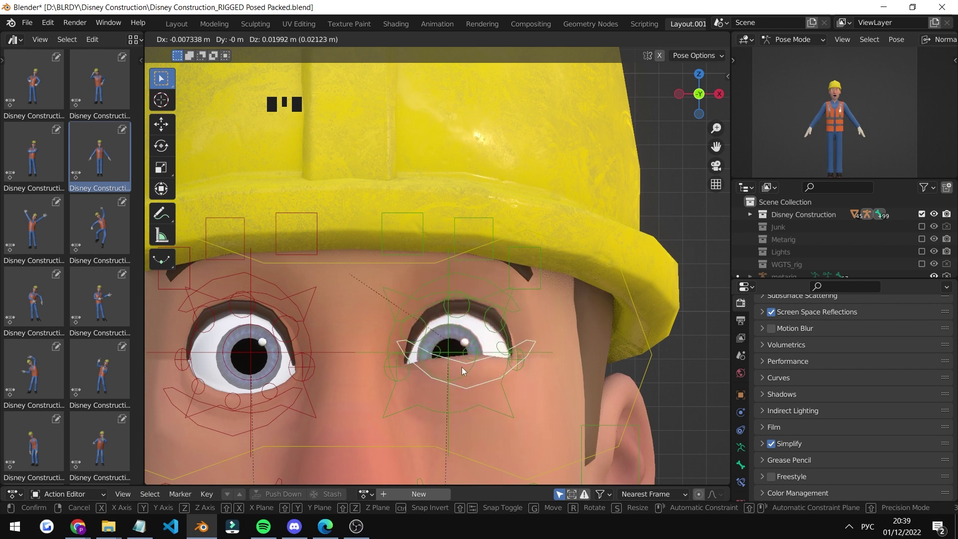
Step: Pull the view back to check the whole head and select a body control
scroll(down, 3)
drag(491, 294, 425, 261)
scroll(down, 3)
drag(377, 262, 432, 129)
right_click(433, 130)
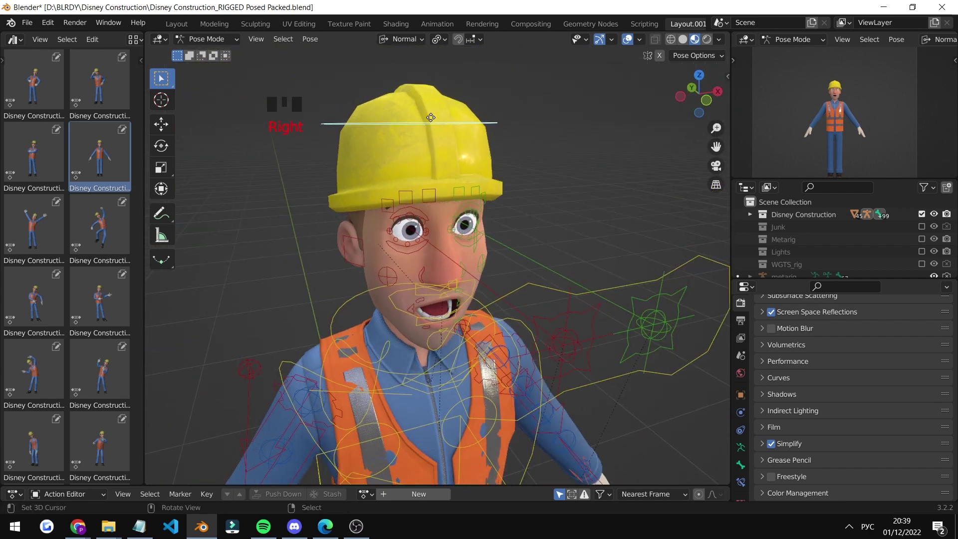
Step: Shift the worker's torso and chest controls to adjust his upper-body posture
key(g)
scroll(down, 3)
drag(487, 209, 459, 168)
scroll(up, 3)
drag(430, 177, 436, 163)
right_click(437, 163)
key(g)
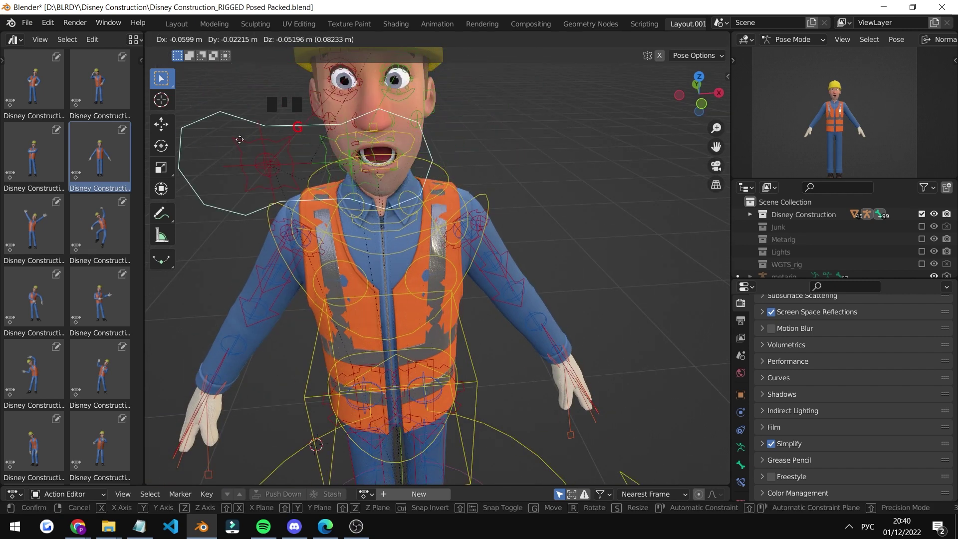
scroll(up, 3)
drag(406, 202, 415, 184)
right_click(416, 183)
key(g)
scroll(up, 3)
right_click(417, 245)
scroll(down, 3)
drag(457, 207, 410, 270)
key(g)
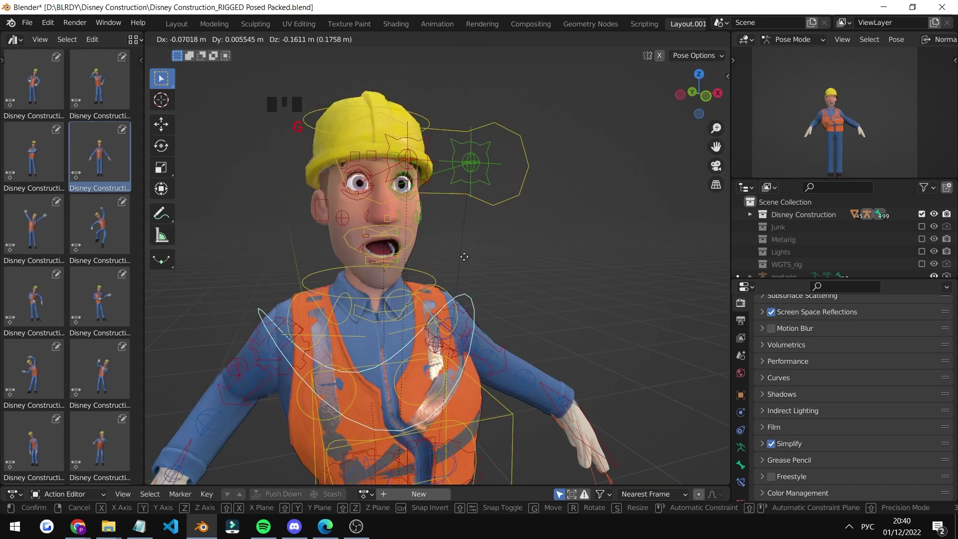
Step: Enable the Fingers rig layer in the N panel's rig properties
key(n)
click(726, 80)
scroll(down, 3)
click(652, 332)
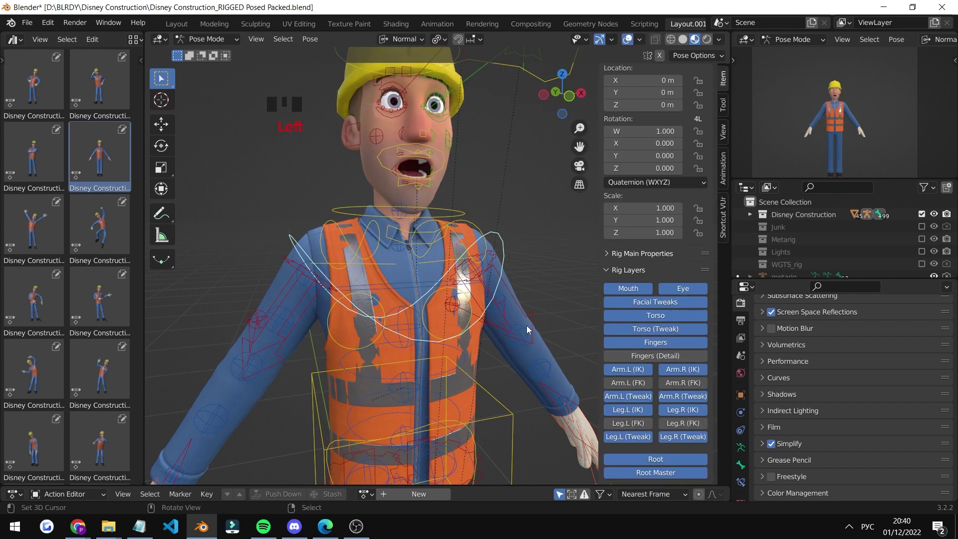
drag(495, 253, 556, 367)
drag(556, 368, 568, 377)
key(KP_Decimal)
scroll(down, 3)
drag(497, 249, 663, 362)
click(664, 361)
click(665, 360)
click(557, 327)
Step: Curl a finger on the worker's hand by rotating its finger control
drag(449, 277, 472, 334)
drag(472, 334, 451, 337)
key(g)
scroll(up, 3)
drag(440, 287, 435, 267)
right_click(436, 268)
scroll(down, 3)
key(r)
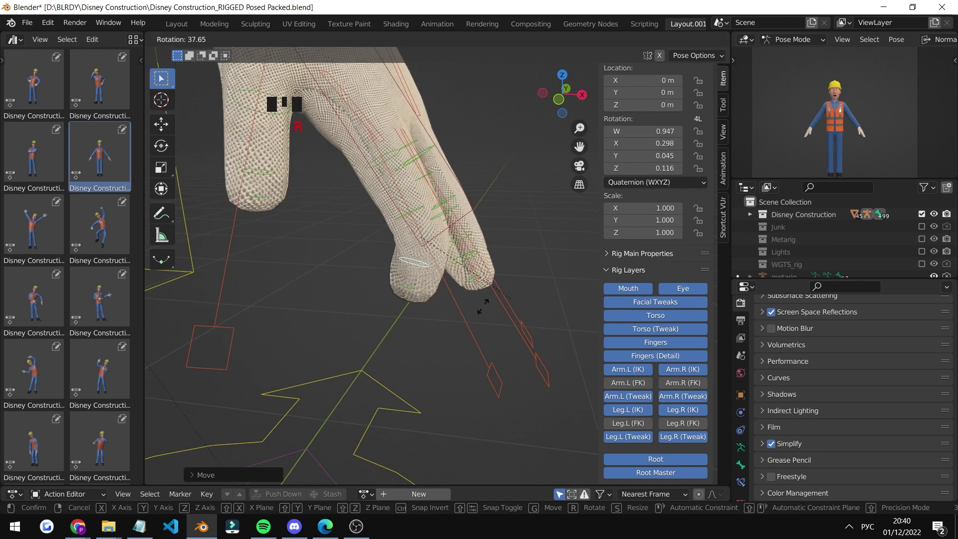
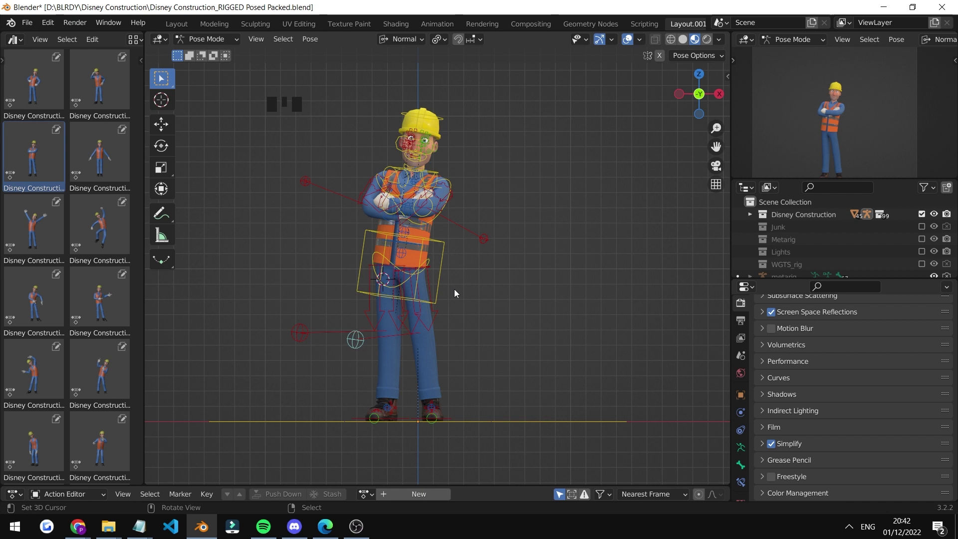
Step: Select the worker's rig in Object Mode and show the scene's Eevee render settings
drag(503, 281, 226, 45)
drag(226, 46, 446, 174)
right_click(445, 174)
scroll(up, 3)
scroll(down, 3)
click(770, 447)
scroll(up, 3)
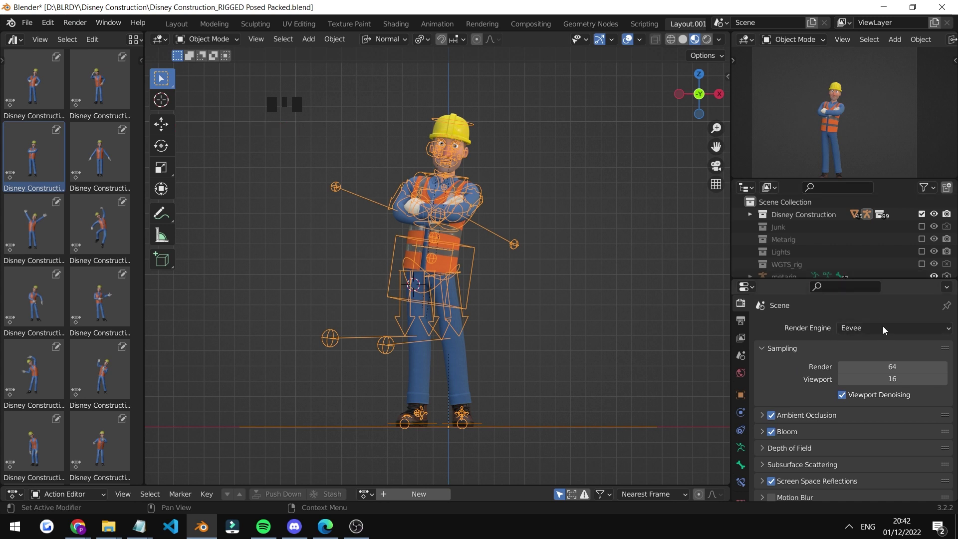
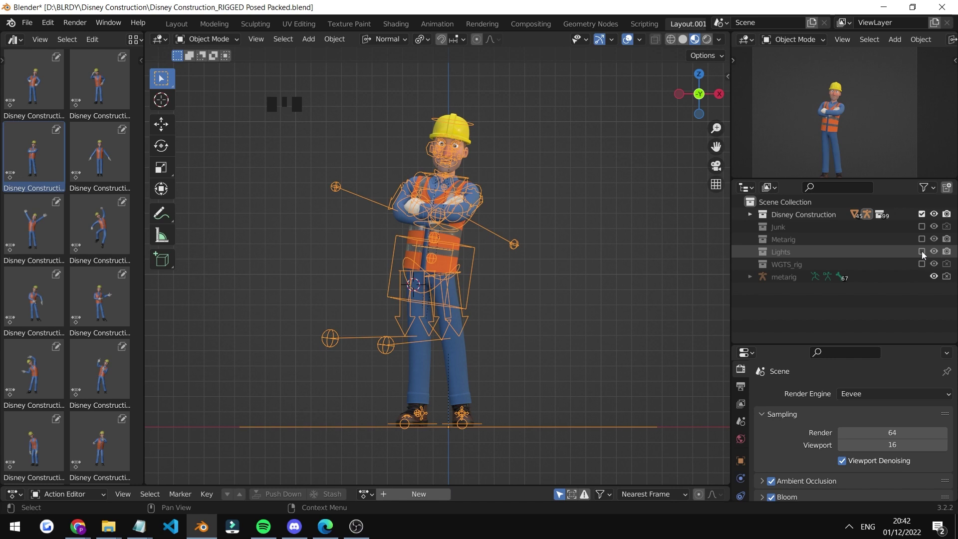
Step: Show the Lights collection and select the light rig empty around the worker
click(953, 256)
scroll(down, 3)
drag(554, 245, 535, 255)
scroll(down, 3)
right_click(521, 249)
Step: Rotate the light rig around the worker so the light comes from a new direction
key(r)
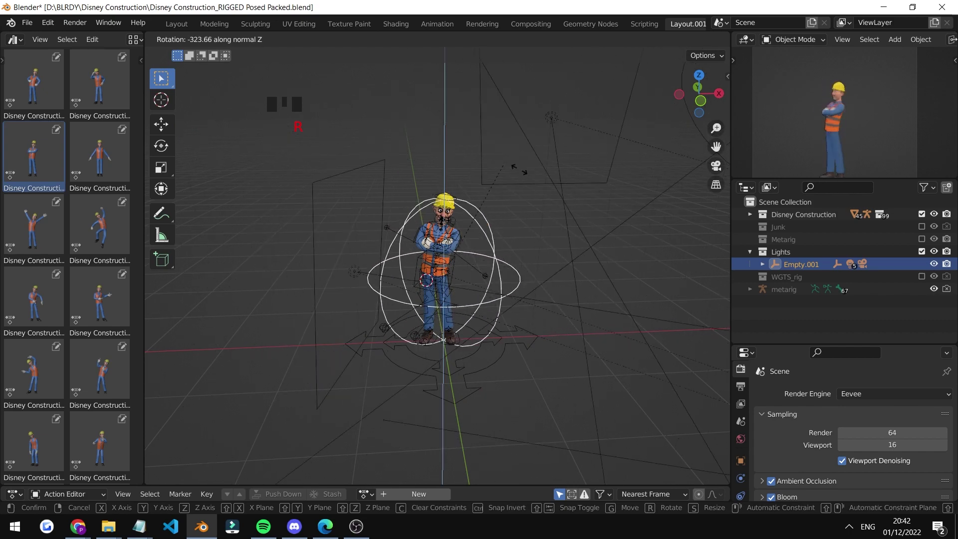
key(r)
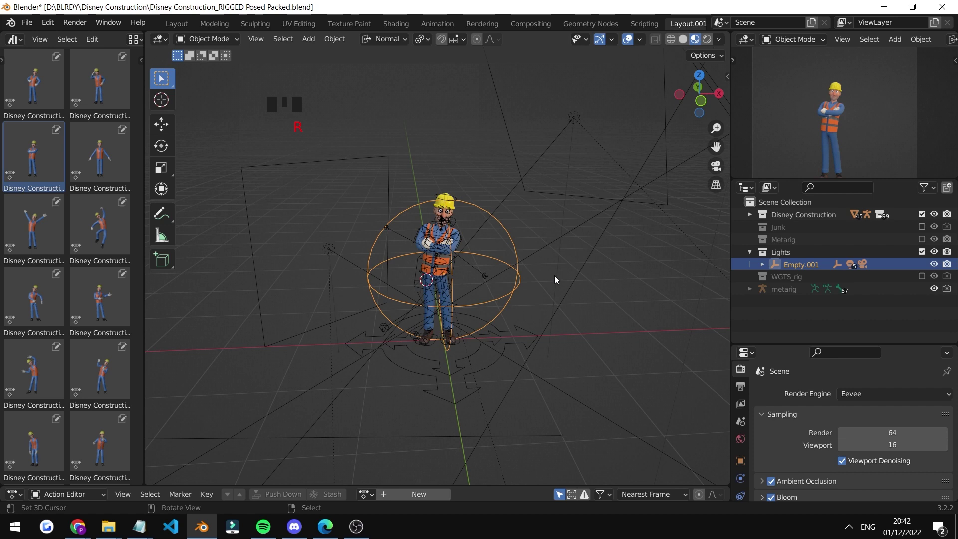
key(r)
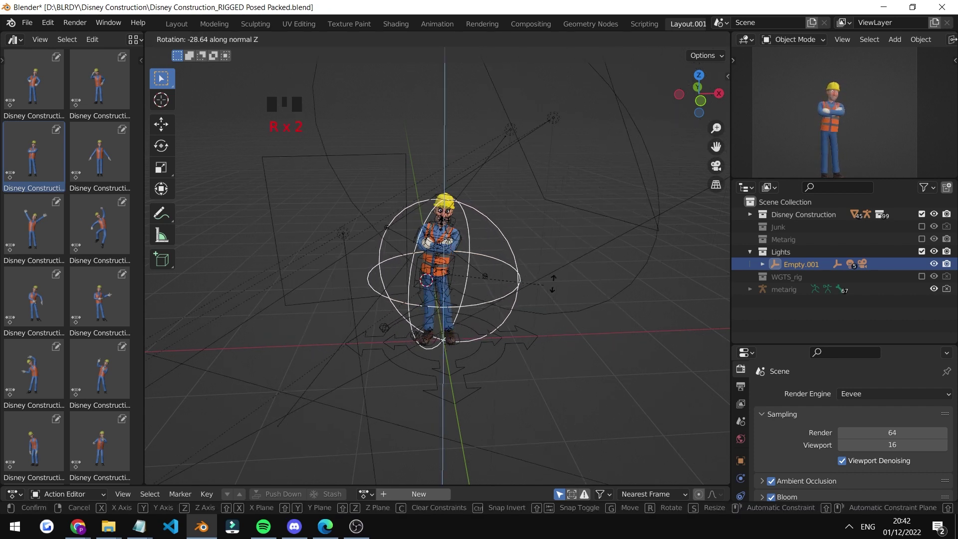
key(r)
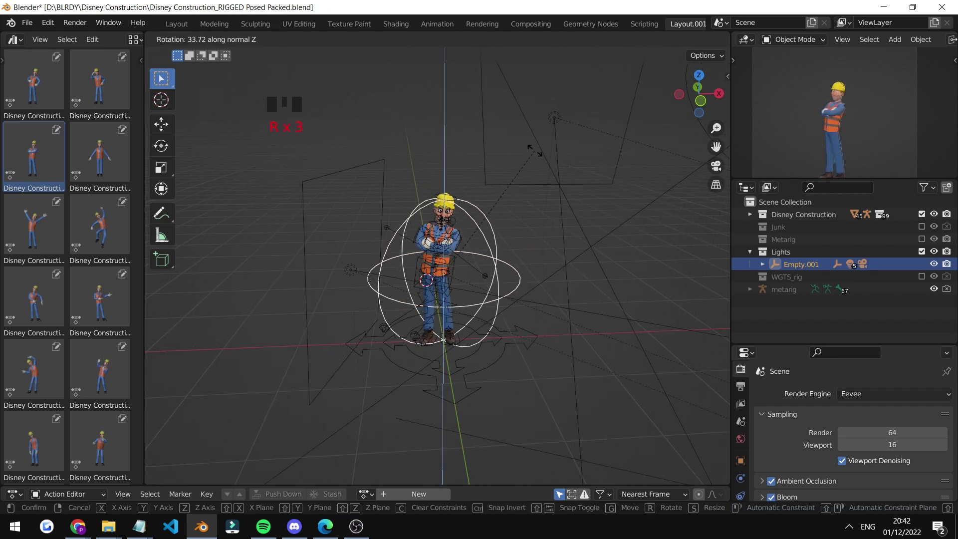
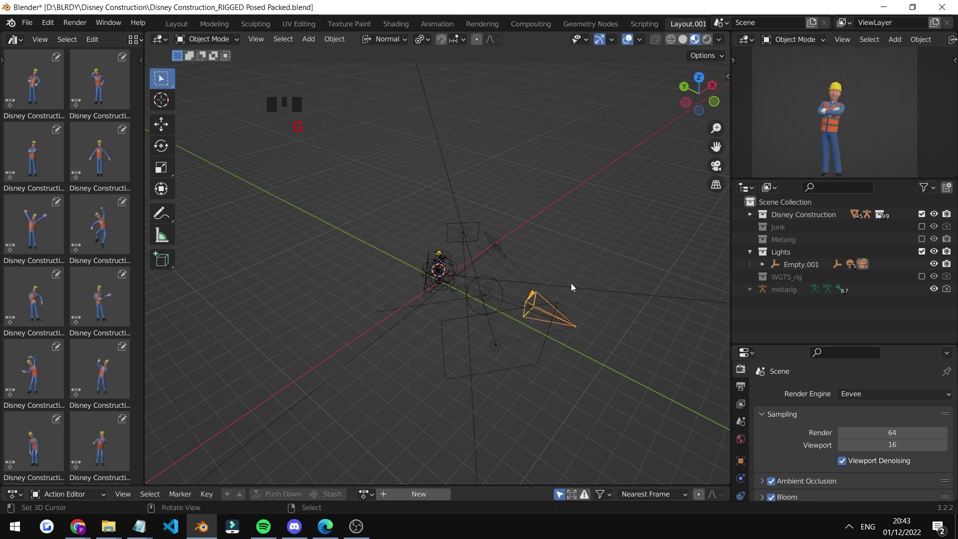
Step: Select the camera beside the worker and view its 88 mm perspective lens settings
scroll(up, 3)
drag(548, 319, 476, 290)
scroll(down, 3)
middle_click(488, 276)
key(g)
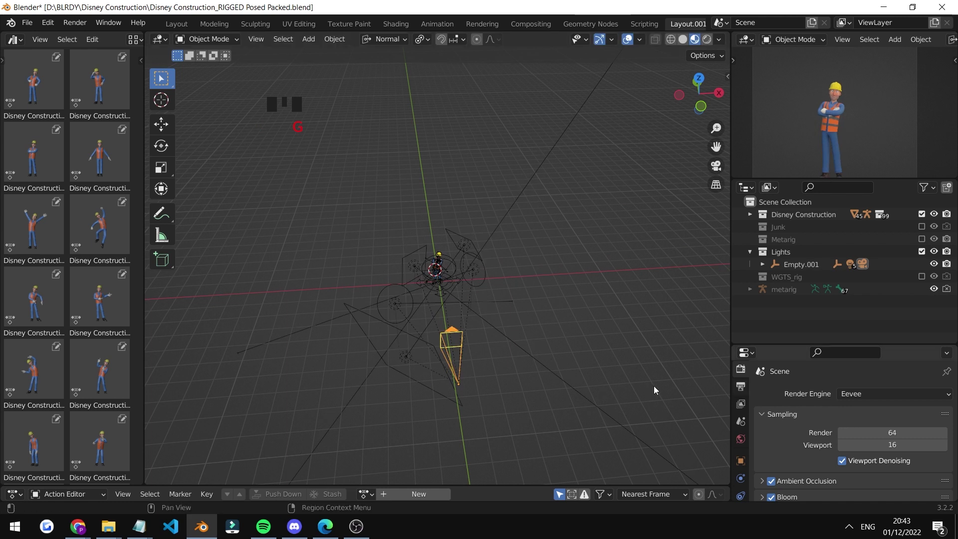
scroll(down, 3)
drag(779, 339, 738, 454)
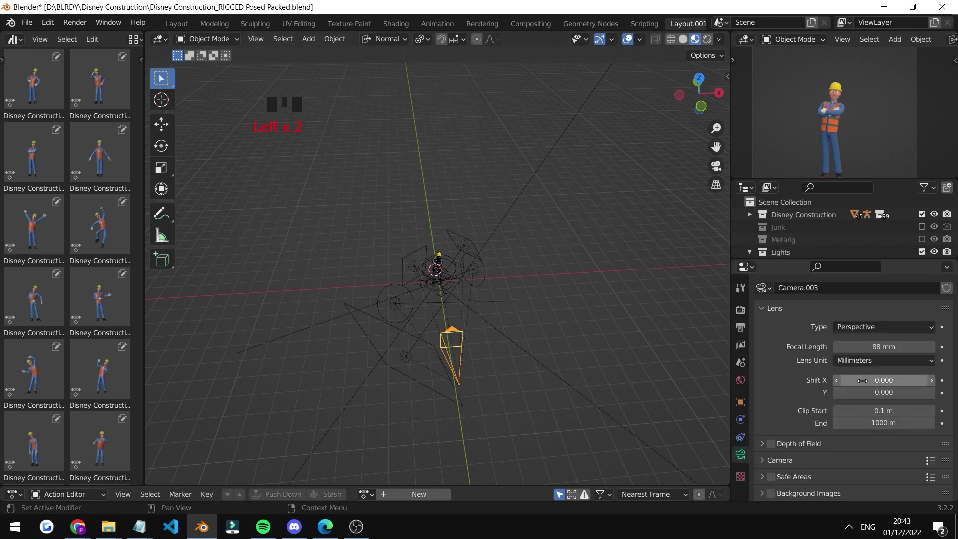
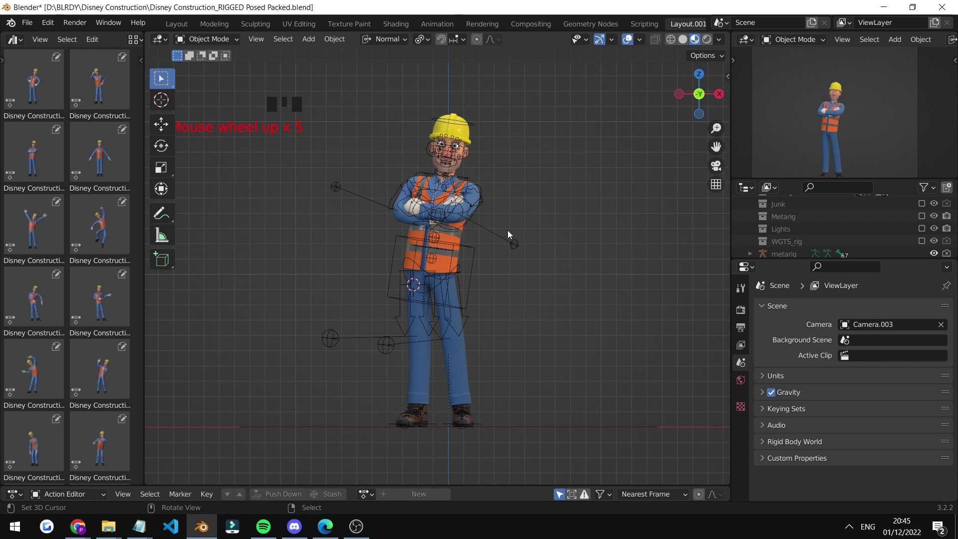
Step: Enter Pose Mode and select rig controls in the viewport, test-moving them with G
right_click(442, 202)
click(743, 305)
scroll(down, 3)
click(777, 447)
scroll(up, 3)
middle_click(467, 203)
drag(500, 277, 633, 345)
scroll(down, 3)
drag(560, 191, 221, 48)
drag(221, 48, 610, 238)
right_click(610, 238)
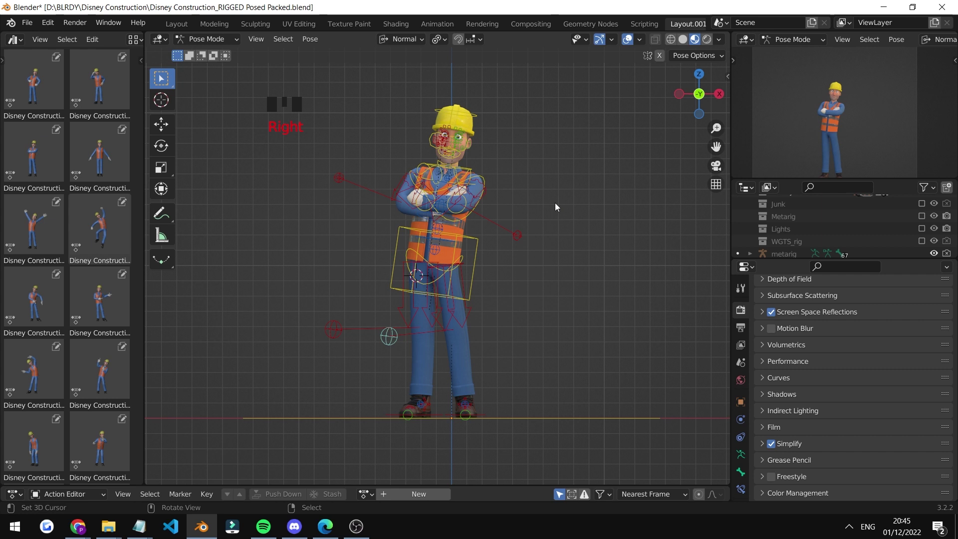
right_click(562, 202)
key(g)
right_click(560, 178)
right_click(474, 239)
scroll(up, 3)
Step: Apply the neutral T-pose from the Pose Library to the whole rig, cancelling a stray torso move
double_click(118, 157)
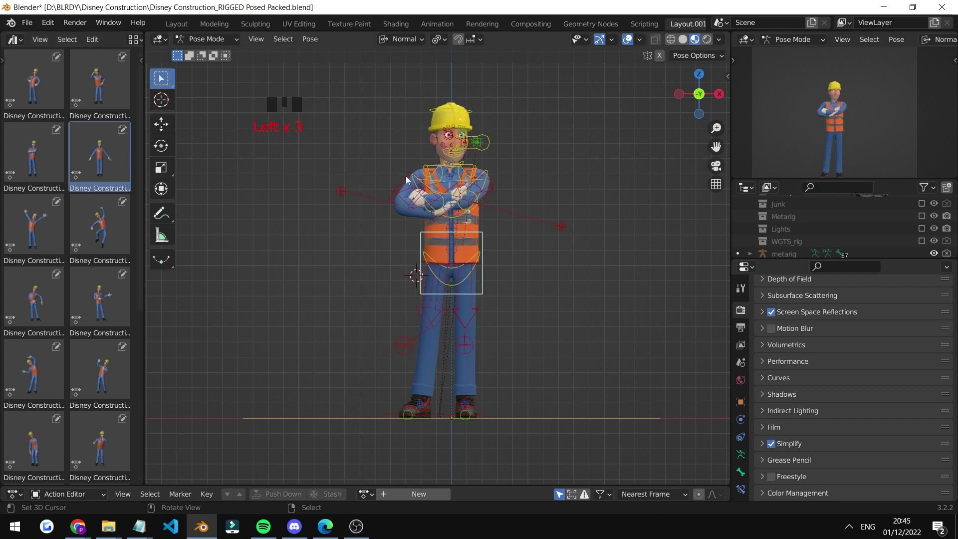
drag(613, 186, 574, 205)
right_click(610, 189)
right_click(611, 187)
right_click(612, 187)
right_click(616, 188)
right_click(617, 187)
key(g)
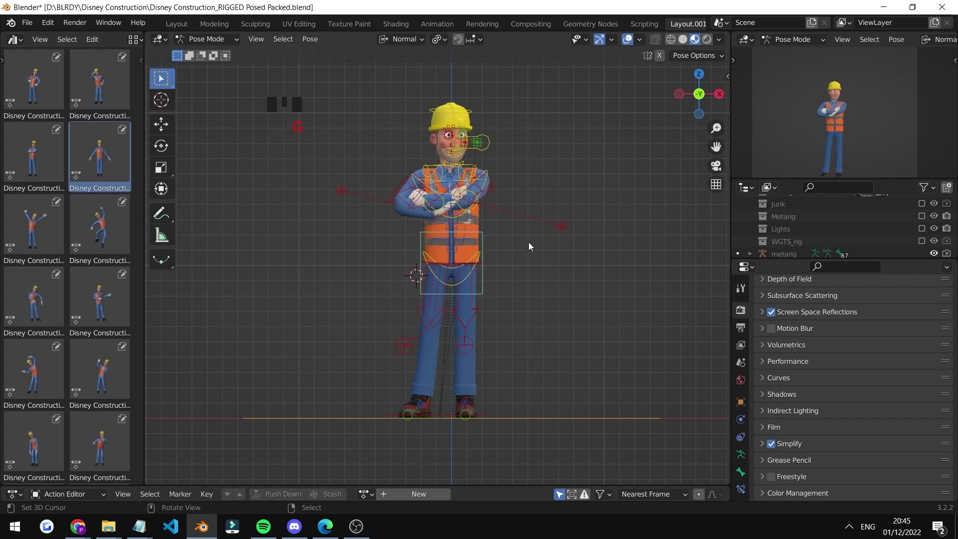
right_click(483, 237)
key(g)
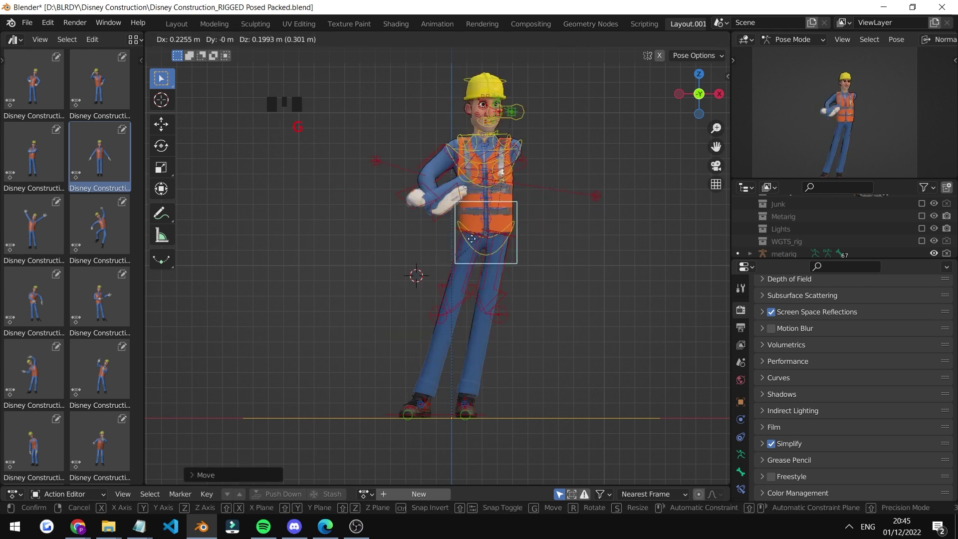
right_click(567, 167)
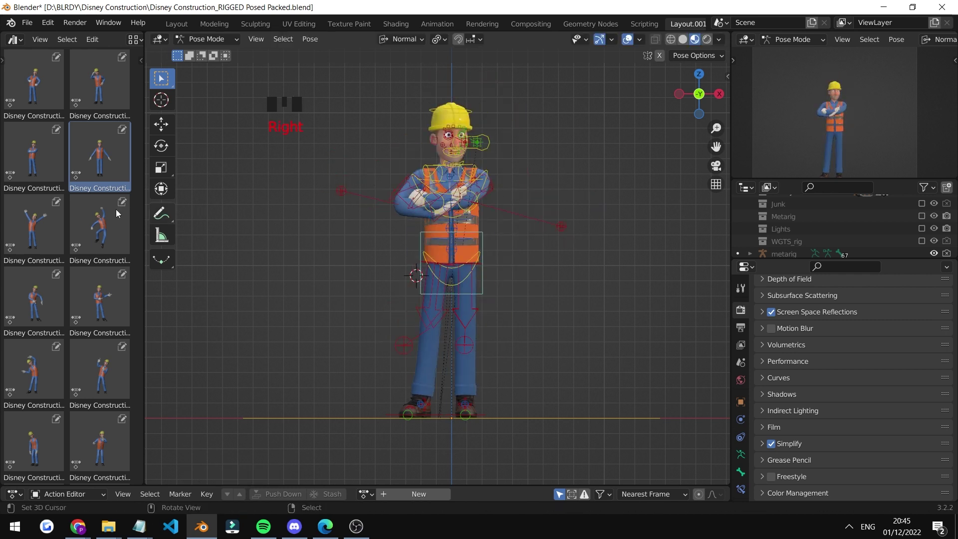
double_click(109, 164)
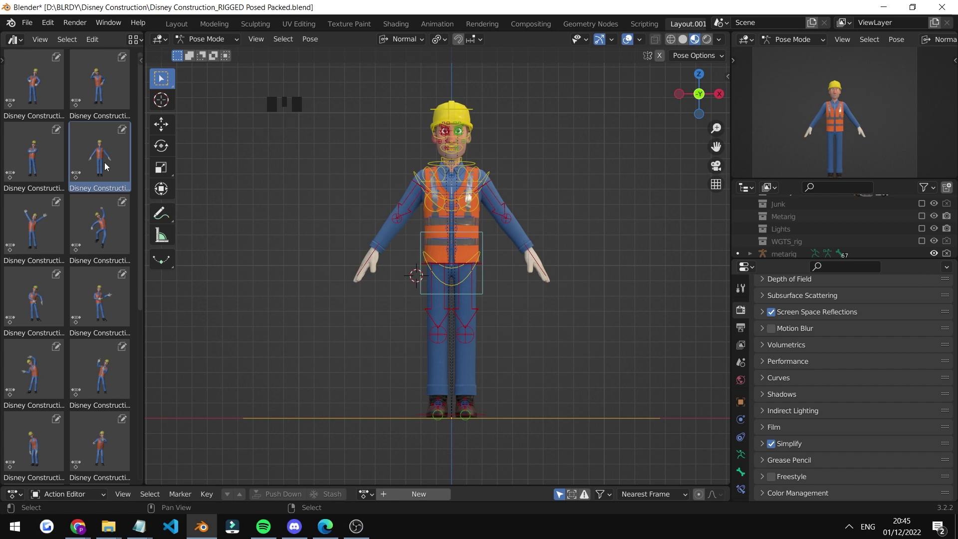
Step: Zoom and centre the view on the worker's face, showing the rig layer settings in the sidebar
scroll(up, 3)
drag(493, 263, 499, 244)
scroll(up, 3)
drag(492, 255, 493, 228)
scroll(up, 3)
key(n)
drag(479, 243, 341, 289)
middle_click(400, 263)
drag(404, 274, 533, 278)
key(b)
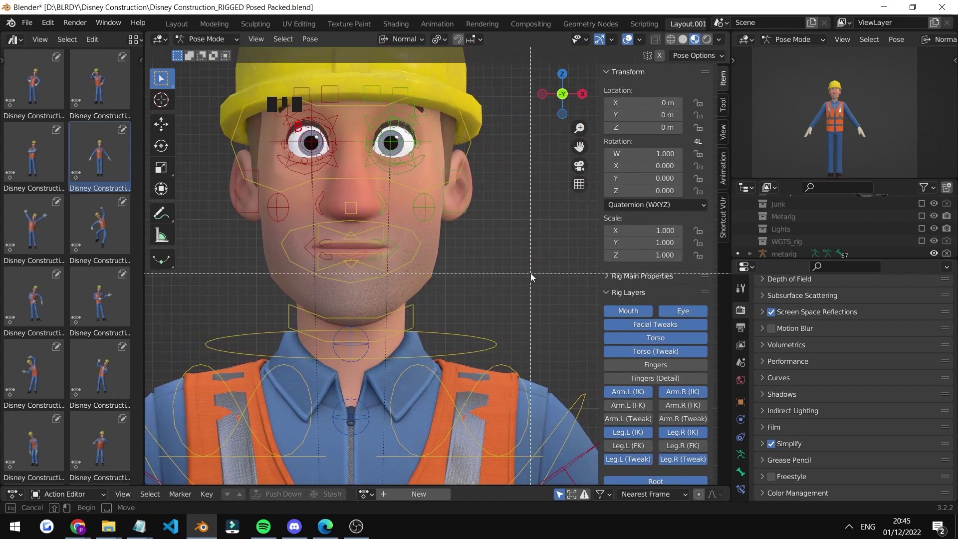
key(n)
key(n)
key(n)
key(n)
scroll(down, 3)
scroll(down, 3)
middle_click(424, 215)
scroll(up, 3)
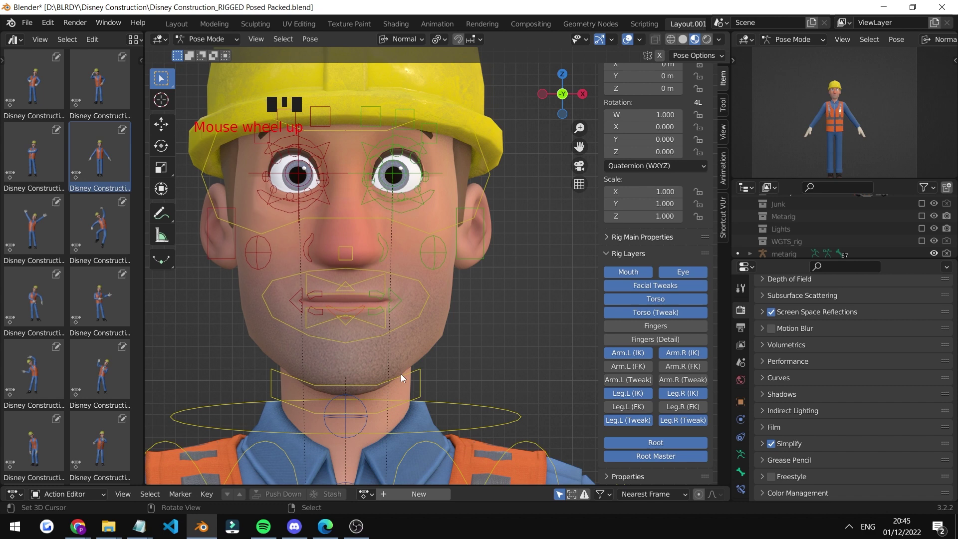
Step: Move the jaw control down to open the worker's mouth
right_click(404, 378)
key(g)
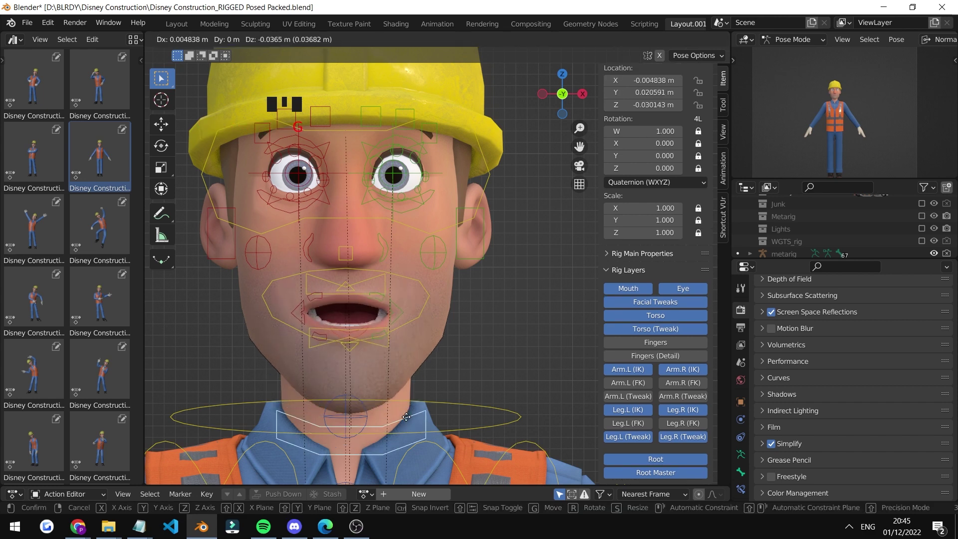
drag(397, 294, 341, 261)
right_click(341, 261)
right_click(344, 258)
middle_click(369, 231)
scroll(up, 3)
Step: Move the mouth control vertically to reshape the open mouth into a cheerful grin
key(g)
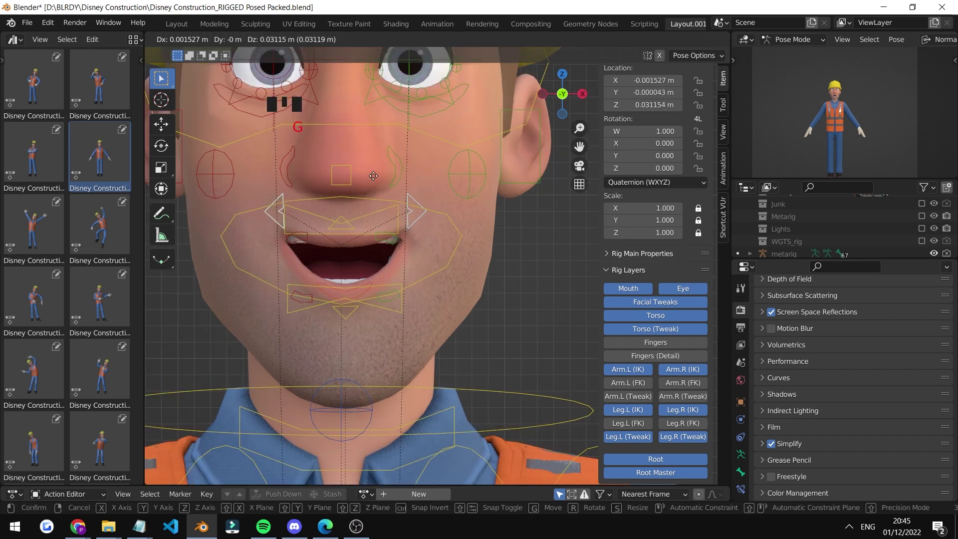
key(g)
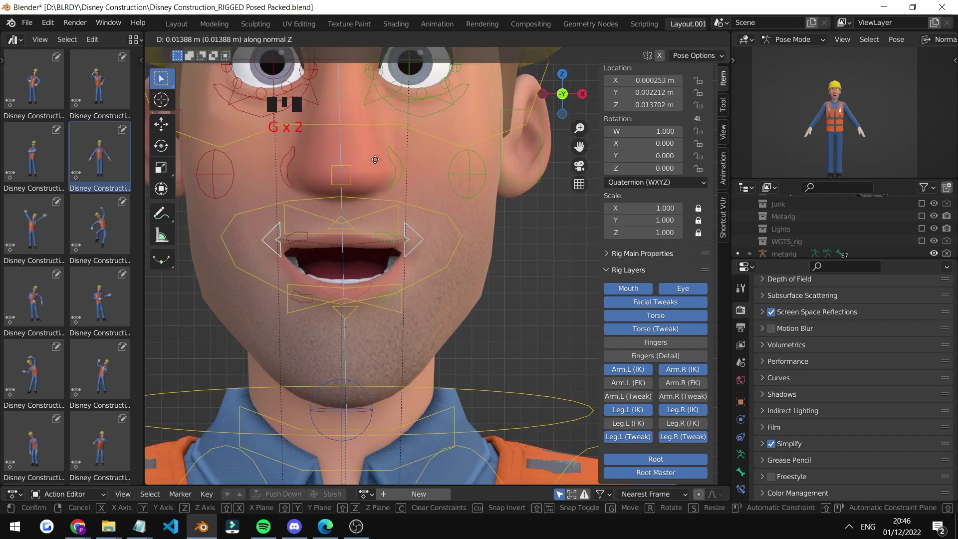
drag(408, 249, 437, 241)
key(KP_Decimal)
scroll(down, 3)
drag(401, 243, 502, 209)
scroll(down, 3)
drag(529, 175, 516, 167)
Step: Select the arm IK control and rotate the arm upward with R
scroll(down, 3)
drag(501, 229, 463, 292)
scroll(down, 3)
drag(504, 284, 564, 256)
right_click(564, 257)
scroll(down, 3)
drag(525, 310, 535, 267)
key(g)
key(r)
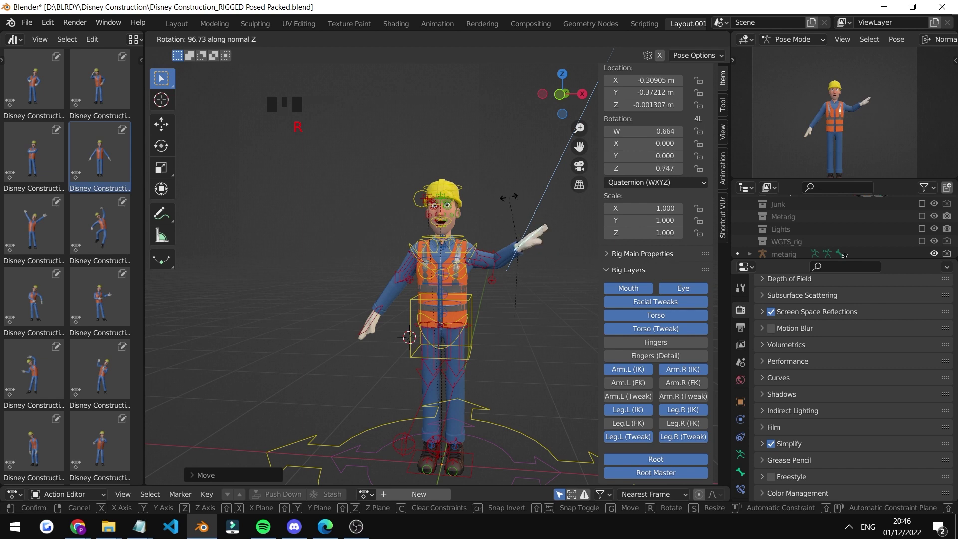
key(r)
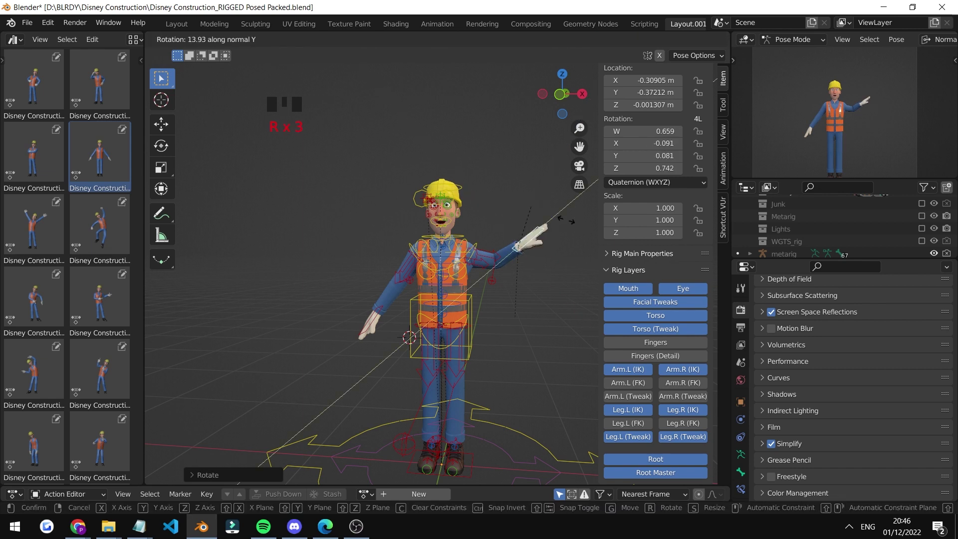
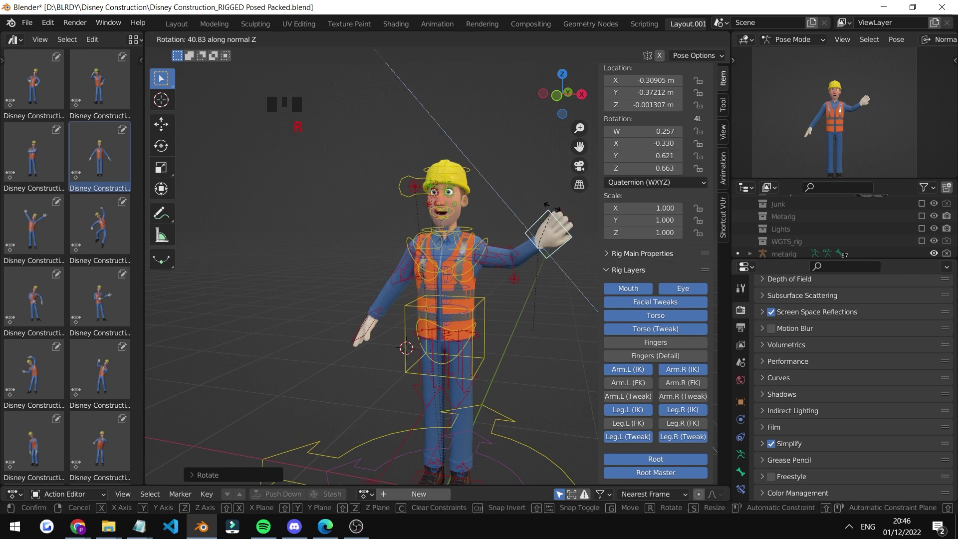
key(r)
Step: Rotate the hand on its other axes so it stands upright in an open waving gesture
scroll(down, 3)
key(KP_Decimal)
scroll(down, 3)
drag(411, 219, 274, 162)
key(r)
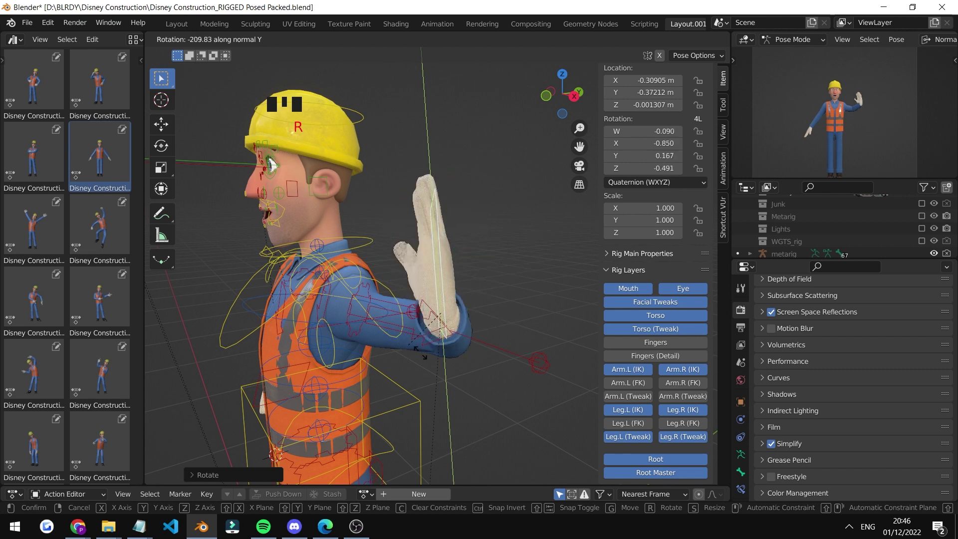
scroll(down, 3)
drag(444, 323, 469, 348)
scroll(down, 3)
drag(467, 345, 466, 265)
Step: Select the hip control from behind and start shifting the body with G
key(g)
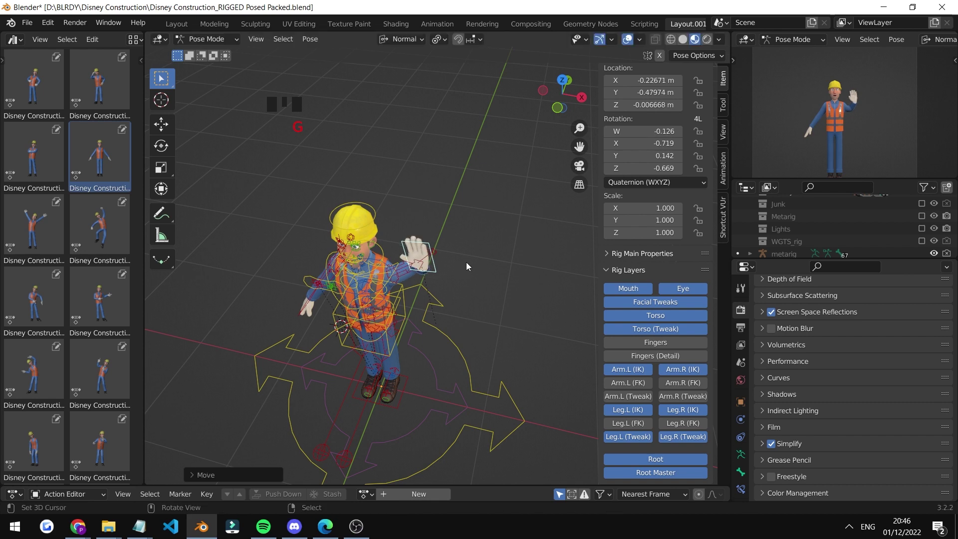
drag(462, 268, 422, 250)
scroll(up, 3)
drag(346, 195, 523, 247)
right_click(524, 248)
drag(465, 250, 458, 278)
key(g)
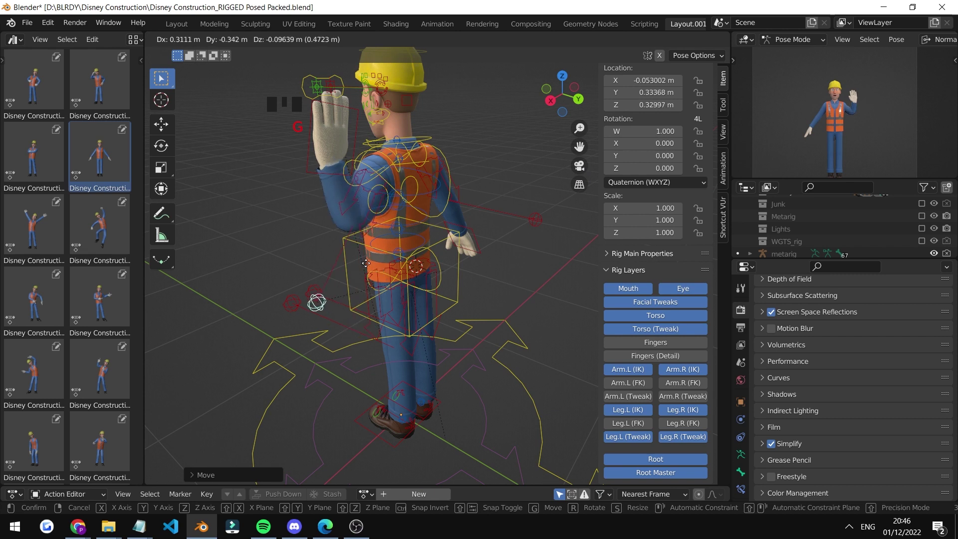
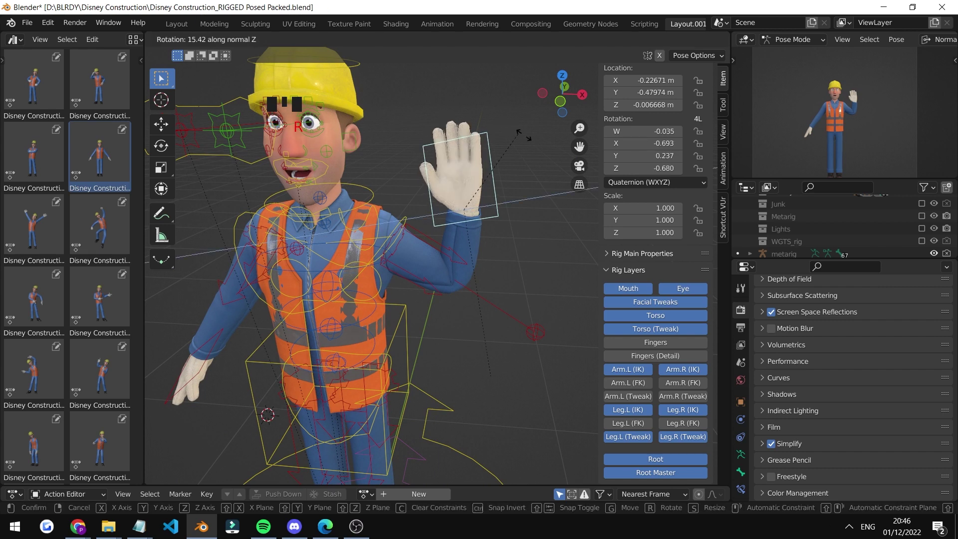
Step: Tilt the waving hand sideways with a second rotation
key(r)
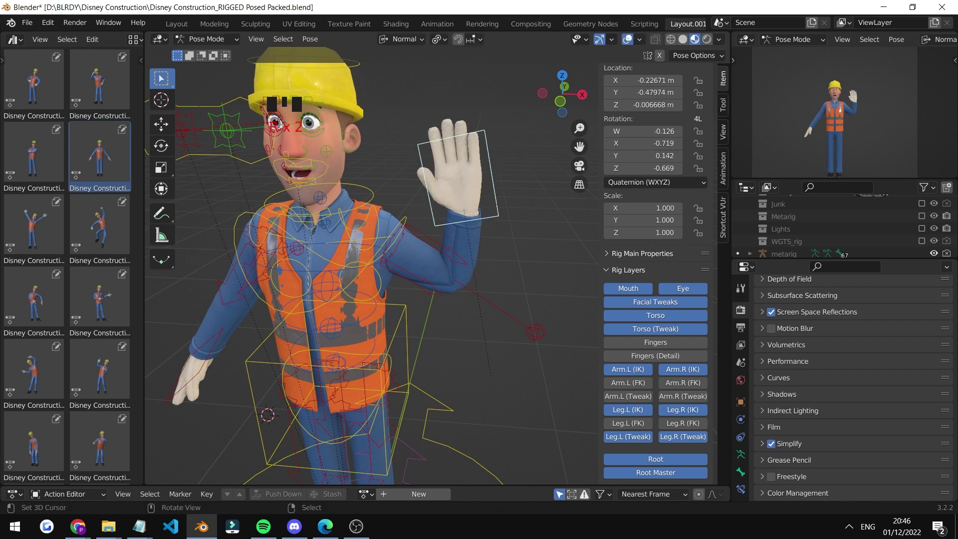
key(r)
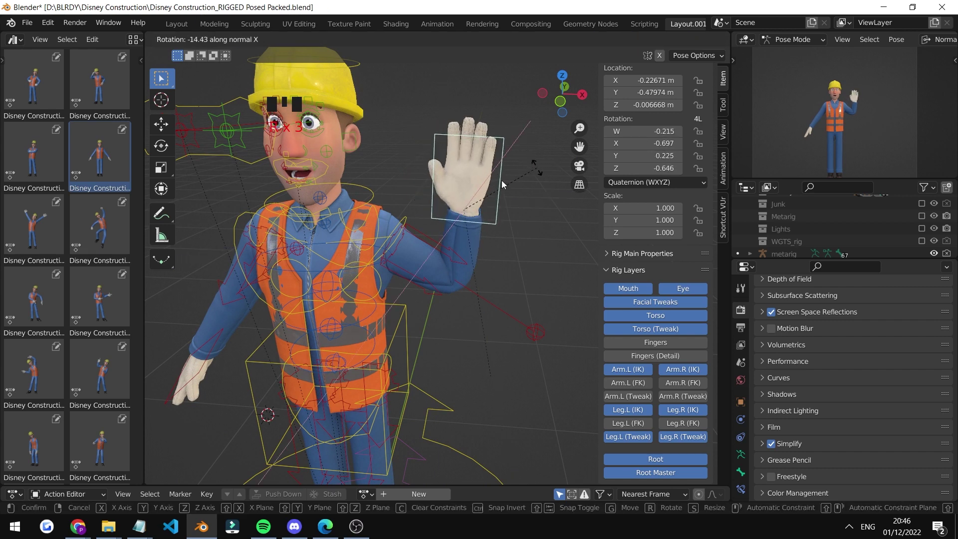
drag(450, 194, 319, 271)
Step: Select the arm bone and nudge it into a better position with G and R
right_click(319, 271)
key(g)
key(r)
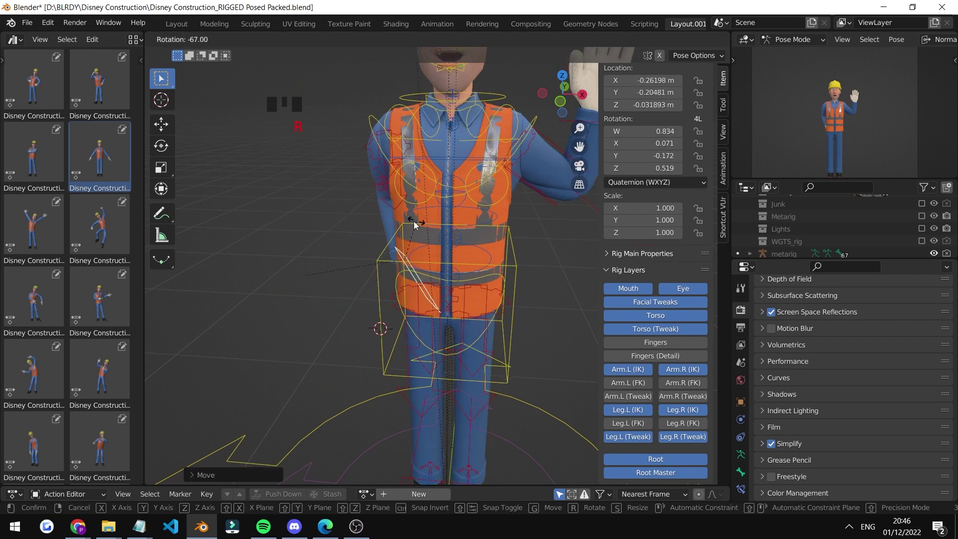
drag(432, 211, 489, 114)
key(g)
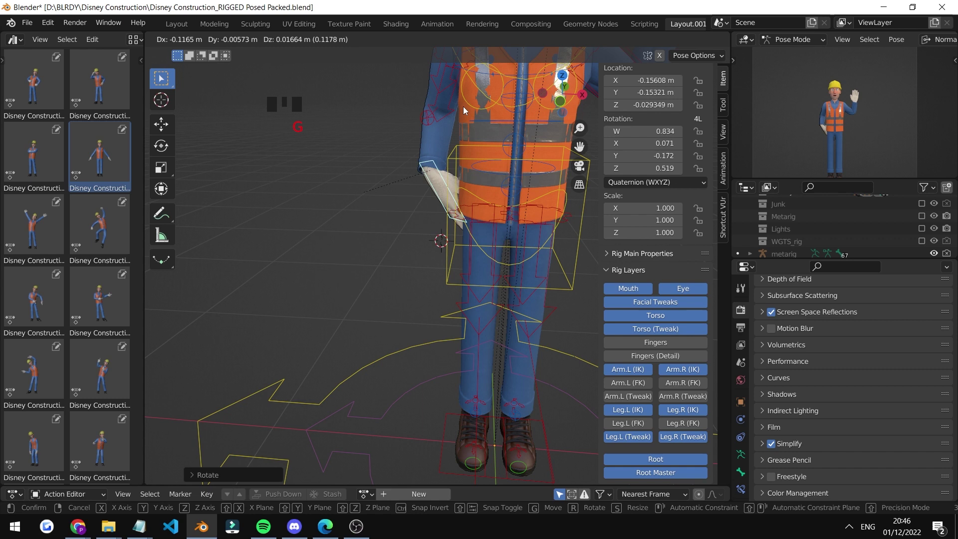
key(r)
key(g)
Step: Select the foot IK control, slide it sideways on X and tilt the foot about 14 degrees at the ankle
drag(485, 285, 459, 338)
right_click(459, 338)
key(g)
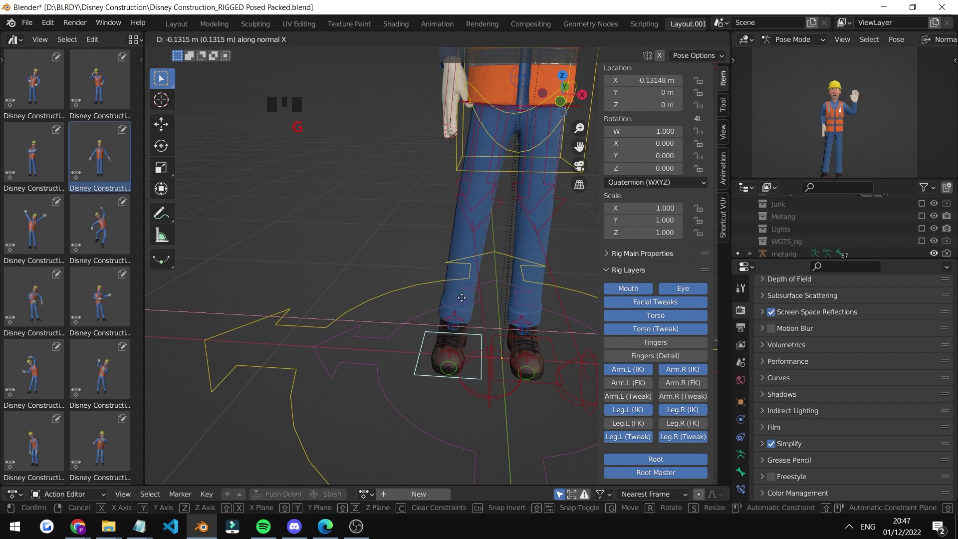
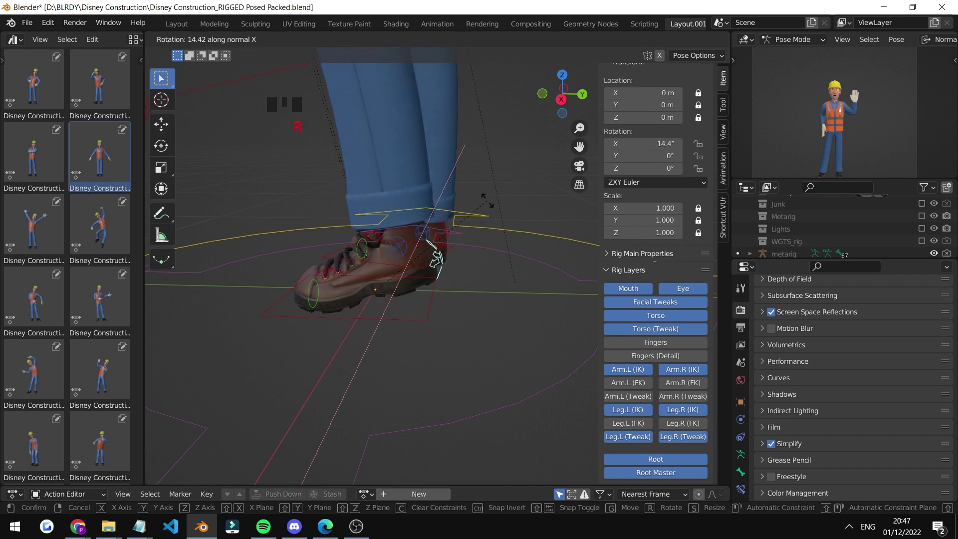
scroll(down, 3)
scroll(down, 3)
drag(412, 194, 418, 200)
scroll(down, 3)
drag(473, 231, 466, 201)
Step: Return the view to the upper body and select the torso control
scroll(up, 3)
drag(454, 256, 418, 247)
scroll(up, 3)
right_click(424, 247)
right_click(424, 248)
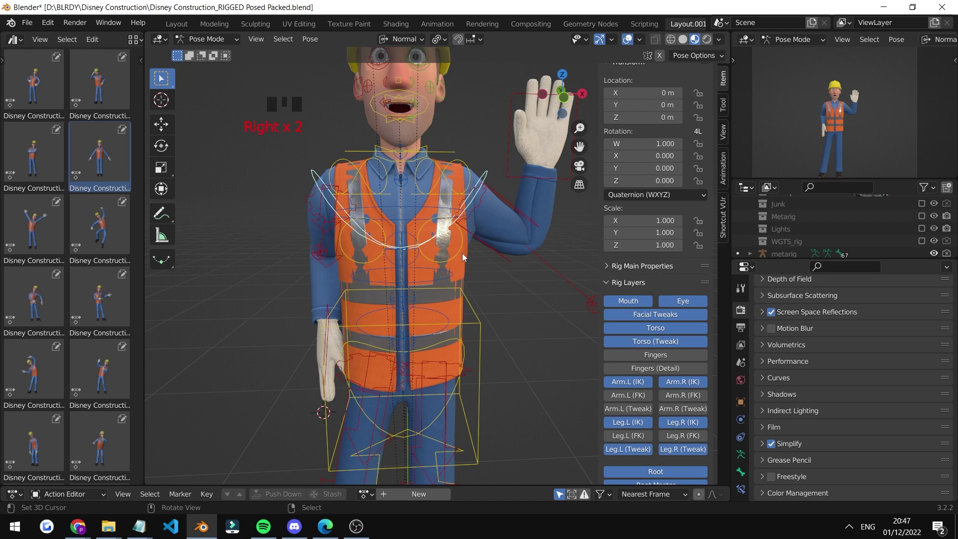
Step: Select the hip control and lower the hips with G
drag(464, 286, 369, 154)
scroll(up, 3)
scroll(down, 3)
drag(442, 213, 436, 238)
scroll(up, 3)
scroll(down, 3)
right_click(474, 242)
key(g)
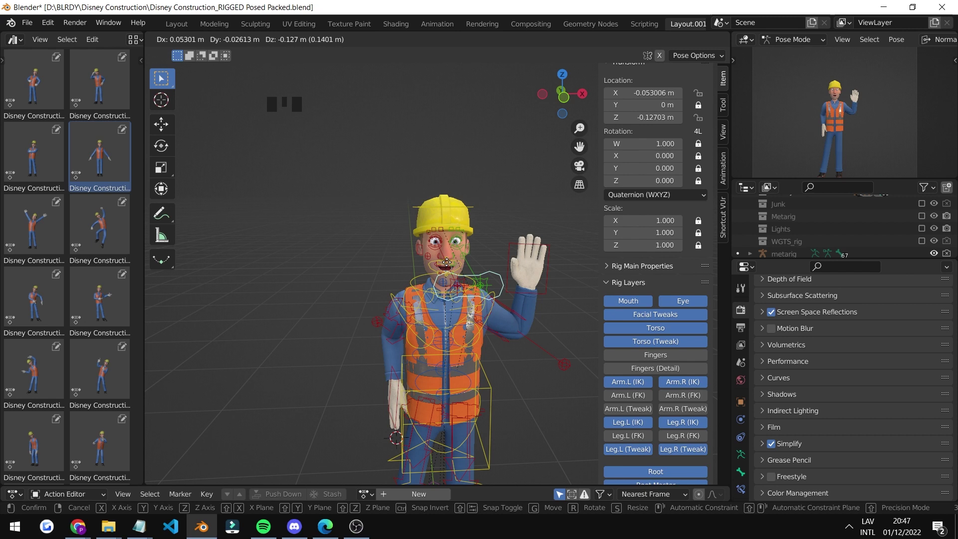
scroll(up, 3)
key(g)
Step: Move a face control to tweak the worker's expression
scroll(up, 3)
drag(858, 115, 872, 126)
scroll(up, 3)
drag(882, 114, 890, 127)
scroll(up, 3)
key(g)
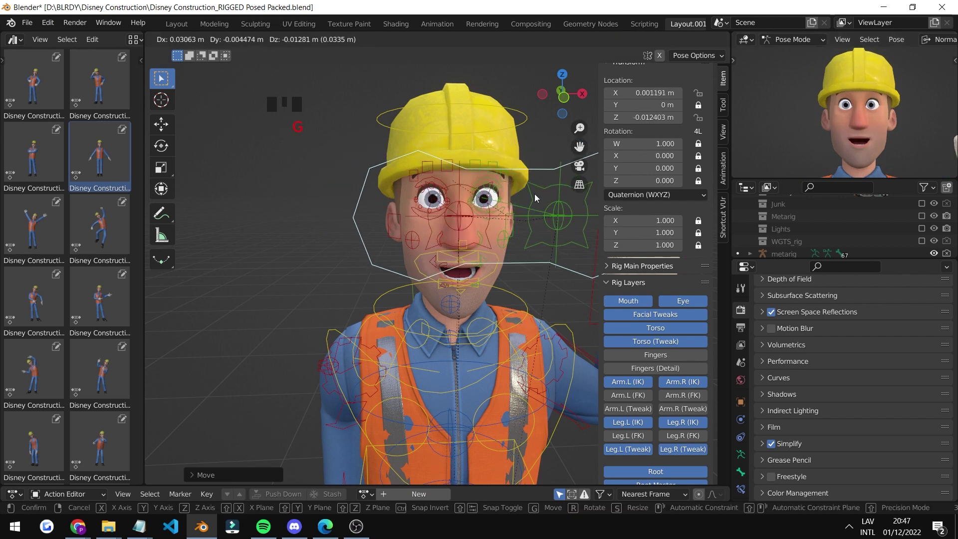
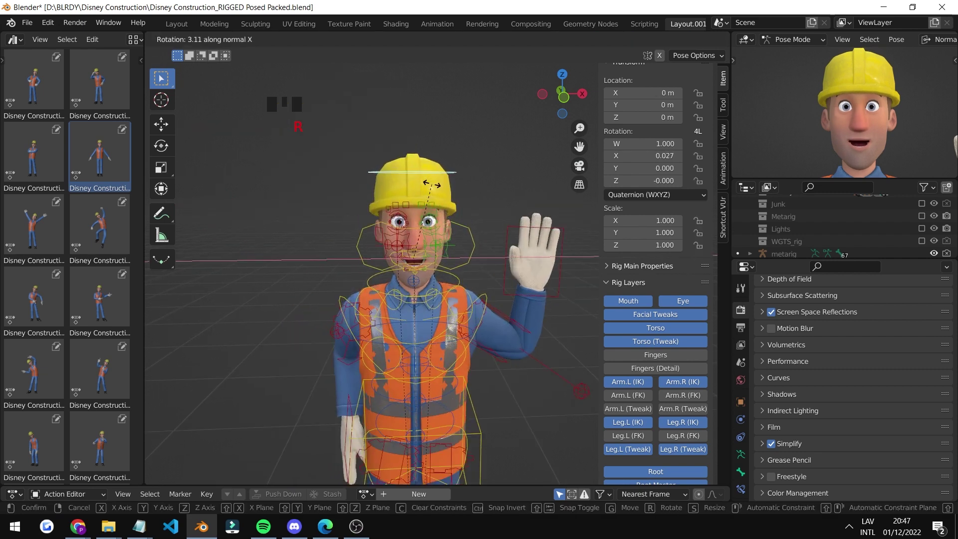
Step: Start tilting the torso control with R to angle the pelvis
scroll(down, 3)
drag(445, 186, 444, 238)
scroll(up, 3)
drag(435, 218, 447, 203)
key(r)
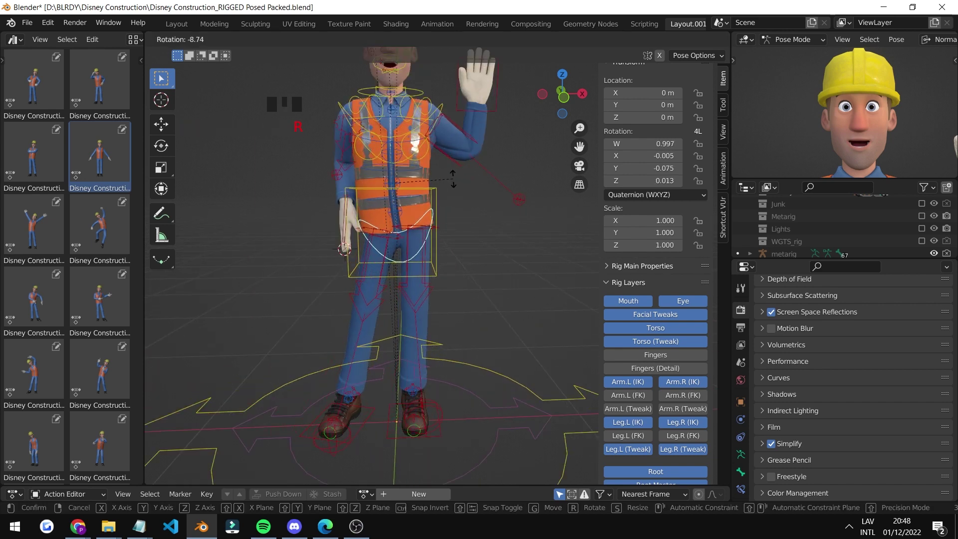
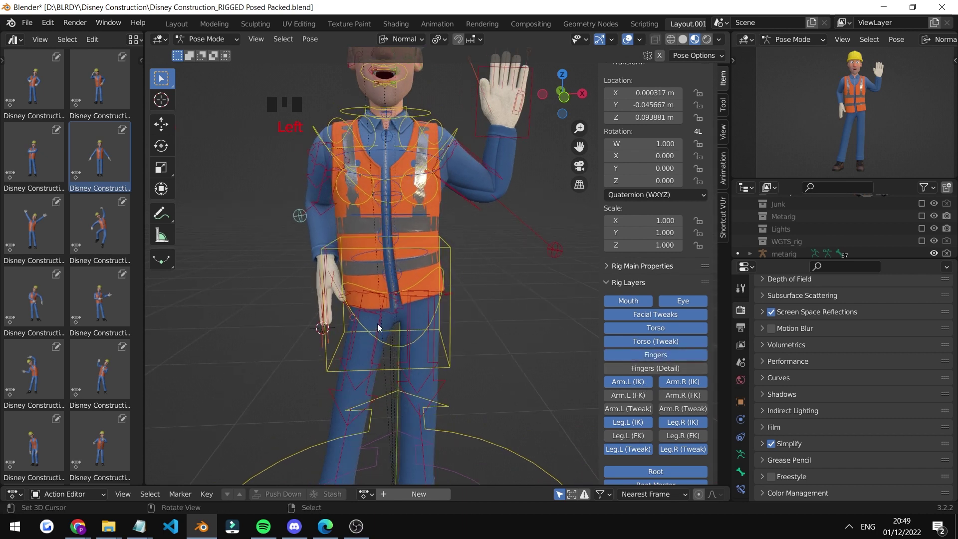
Step: Inspect the waving pose from several angles and select every bone of the rig
drag(397, 312, 651, 365)
click(651, 365)
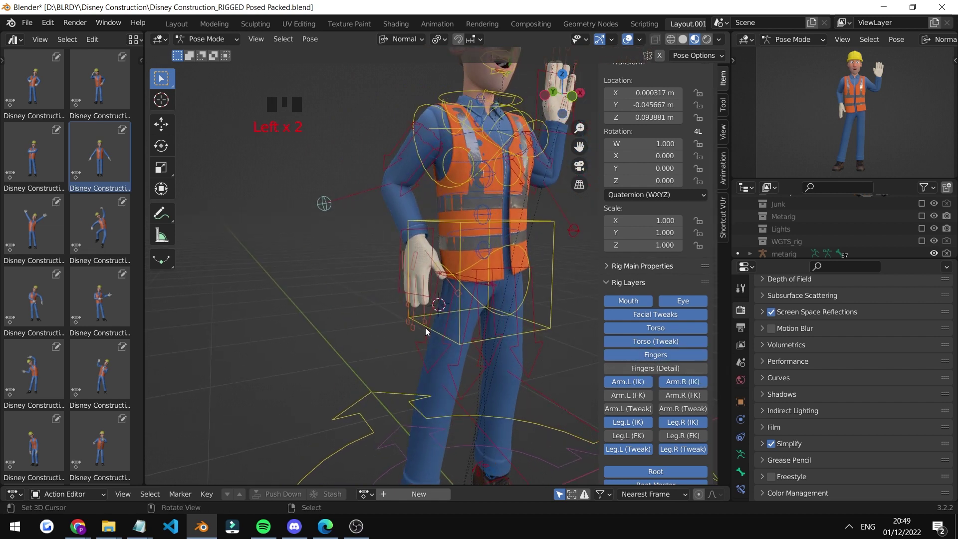
right_click(427, 326)
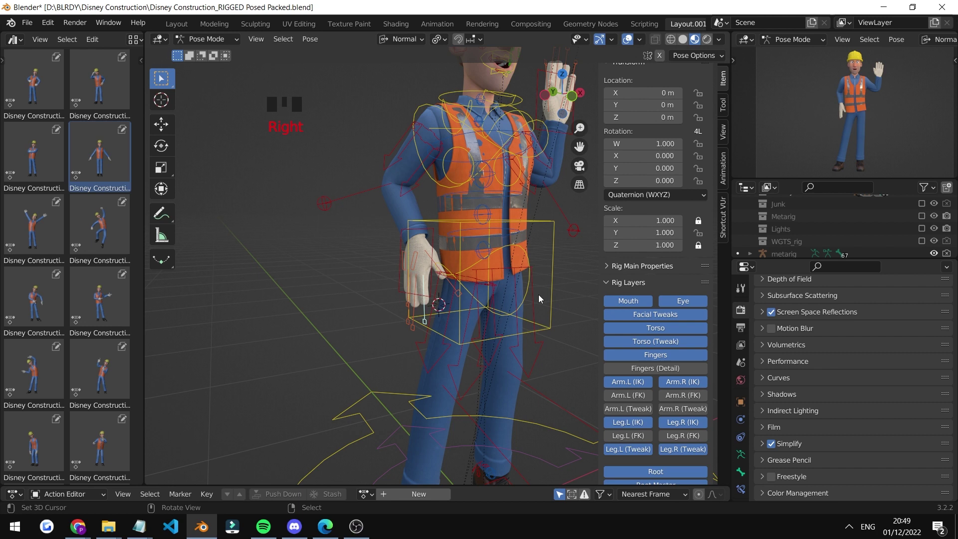
drag(456, 282, 476, 291)
scroll(down, 3)
drag(506, 293, 516, 293)
right_click(517, 293)
key(a)
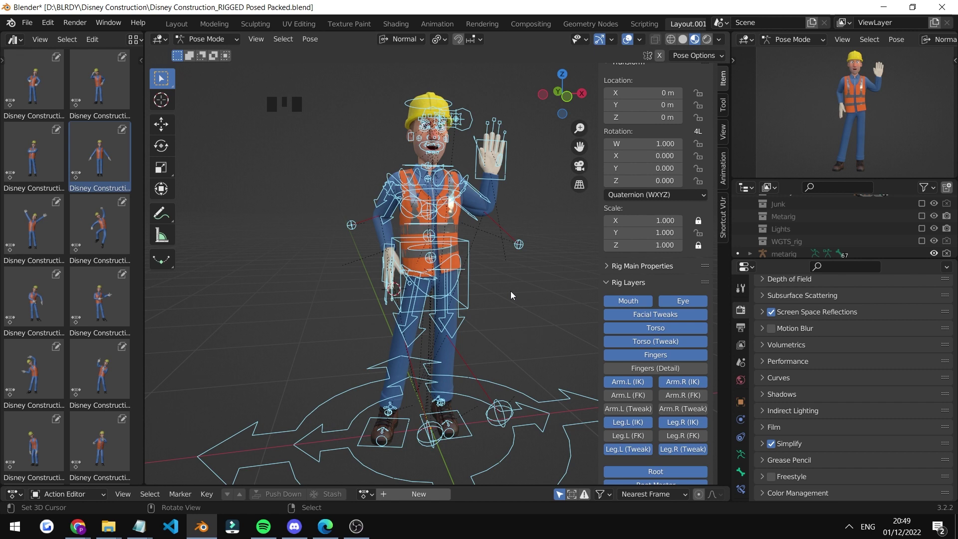
Step: Browse the saved worker poses in the Pose Library without applying any, then hide the sidebar
scroll(up, 3)
click(723, 173)
key(n)
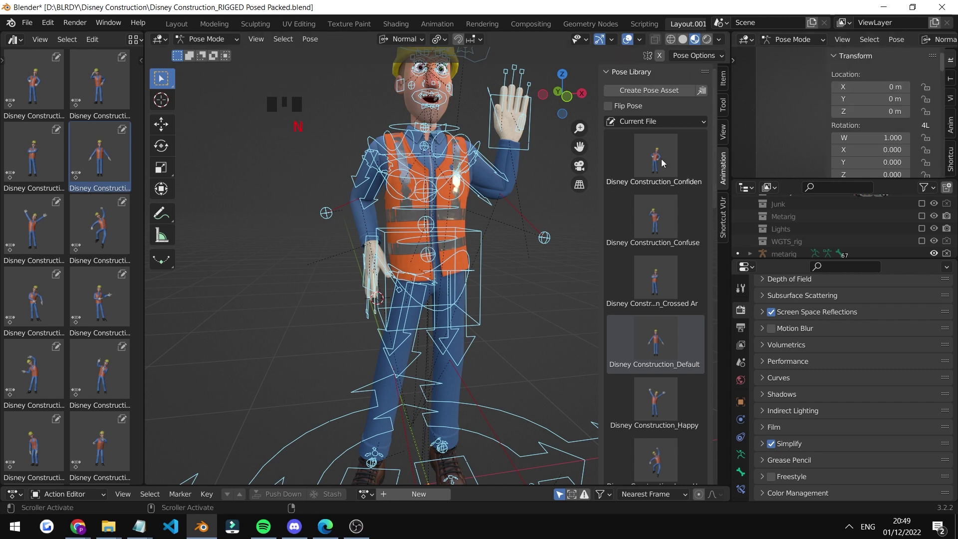
key(n)
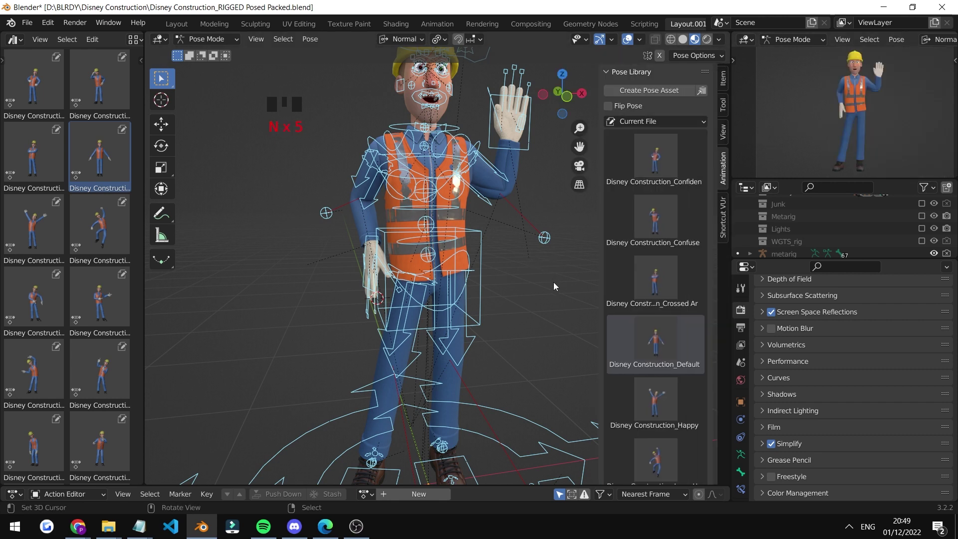
drag(560, 224, 549, 281)
Step: Bring the Pose Library panel back and select all bones of the rig
key(n)
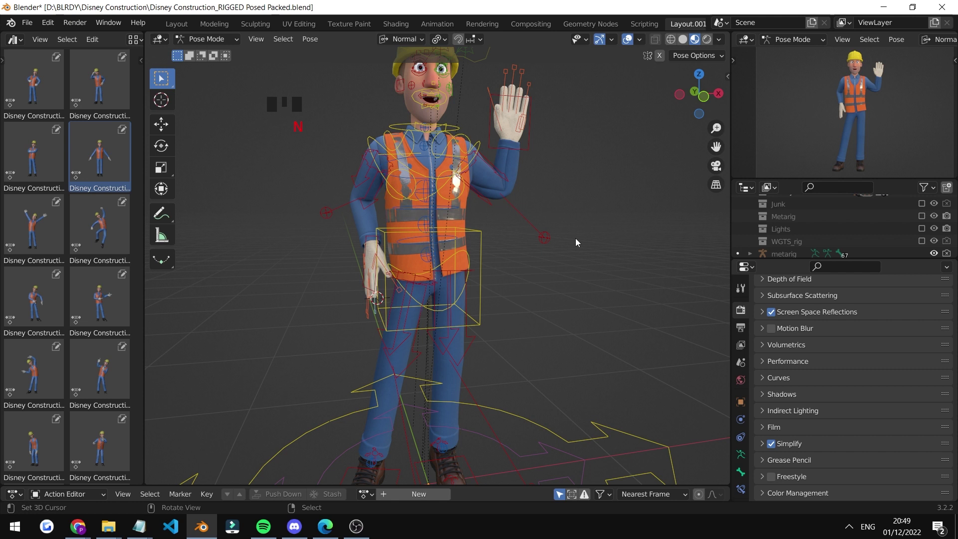
key(n)
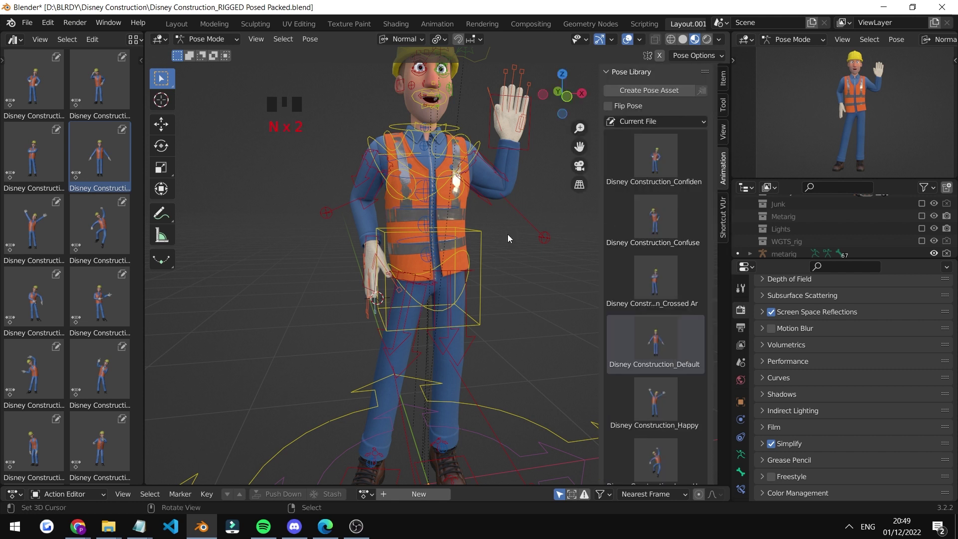
scroll(down, 3)
scroll(up, 3)
right_click(533, 264)
key(a)
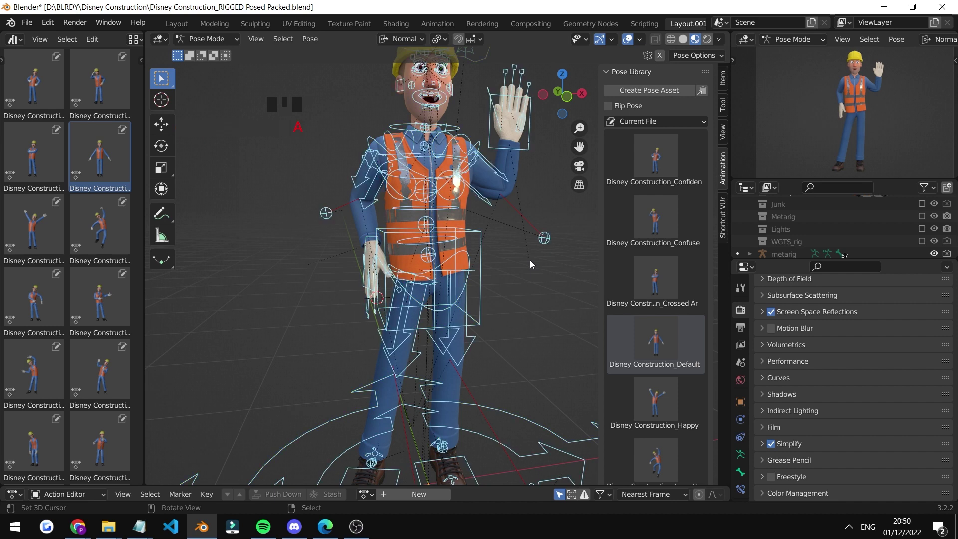
Step: Create a new pose asset from the selection and reveal its details in the Asset Browser
drag(495, 281, 657, 97)
drag(658, 97, 105, 360)
scroll(down, 3)
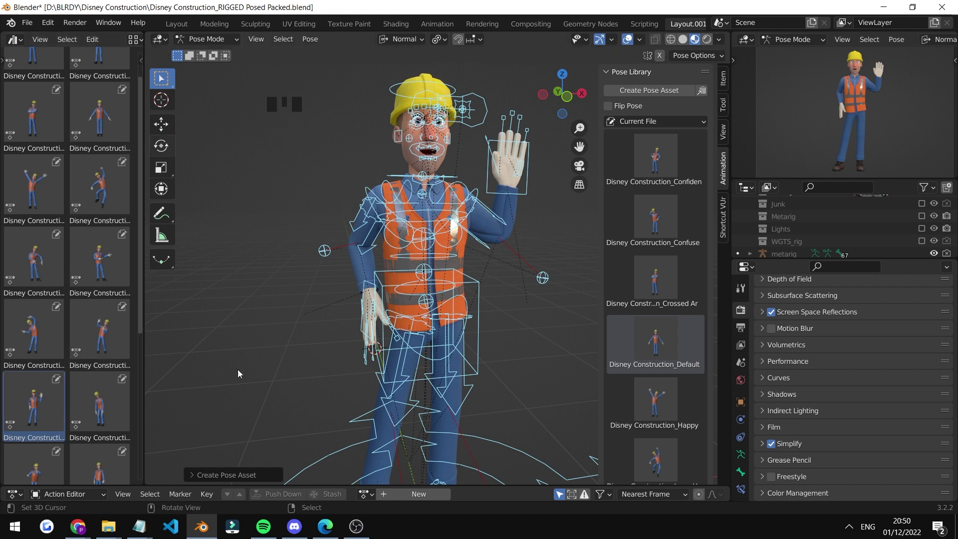
drag(202, 474, 202, 447)
drag(199, 444, 152, 72)
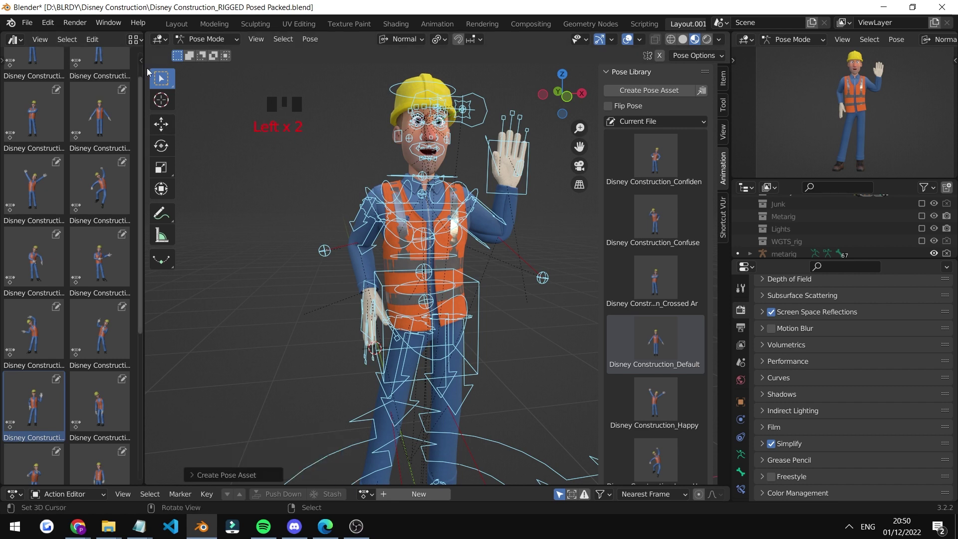
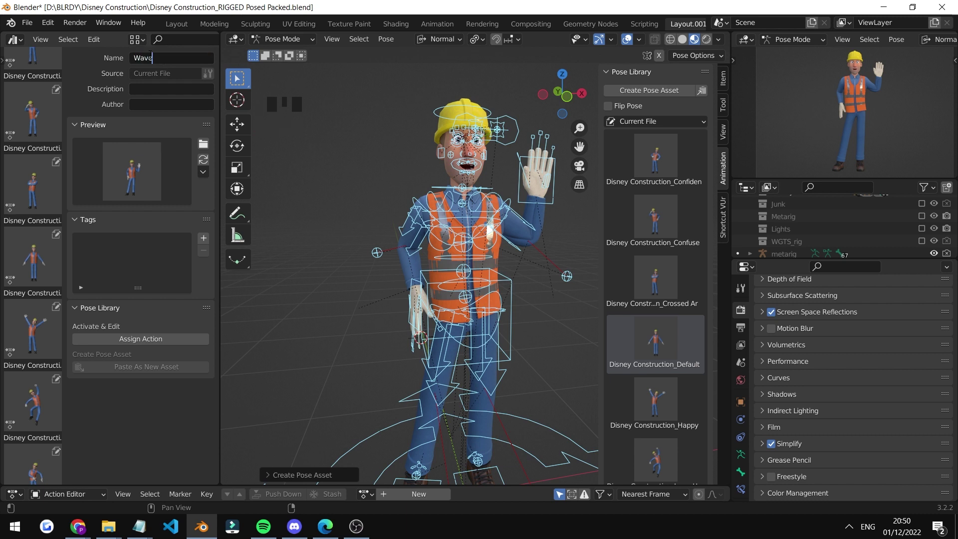
Step: Correct the asset name to 'Wave cool' and collapse the asset details panel
key(o)
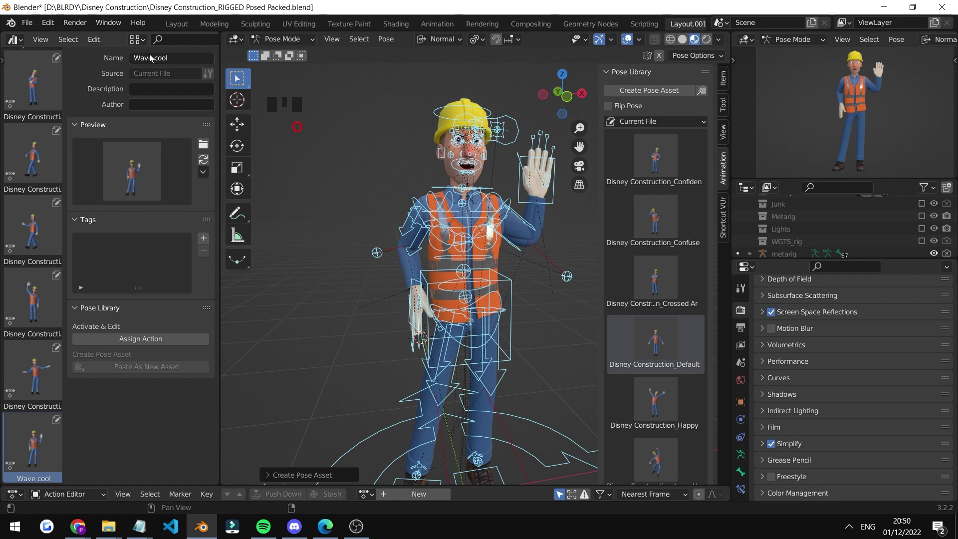
text(o)
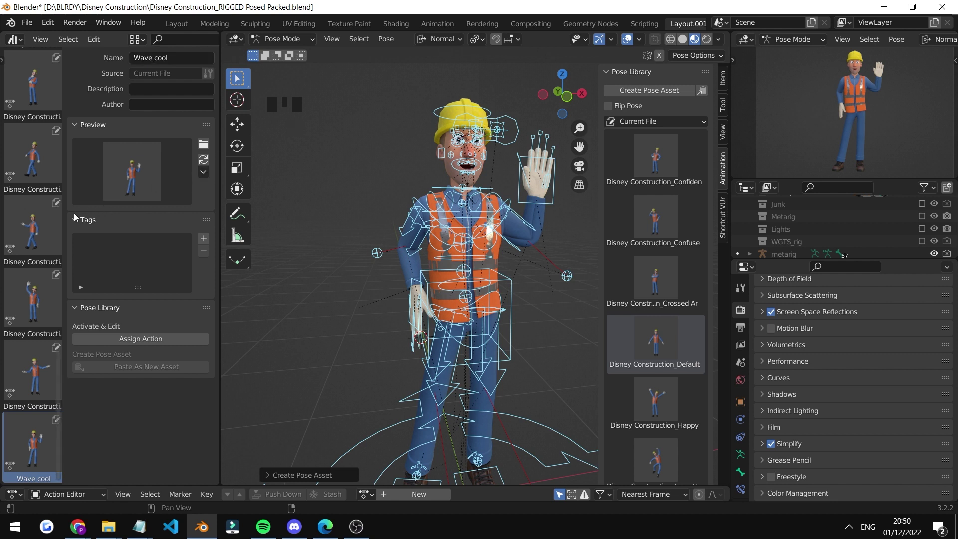
click(65, 166)
drag(62, 167, 391, 183)
right_click(392, 183)
scroll(up, 3)
scroll(down, 3)
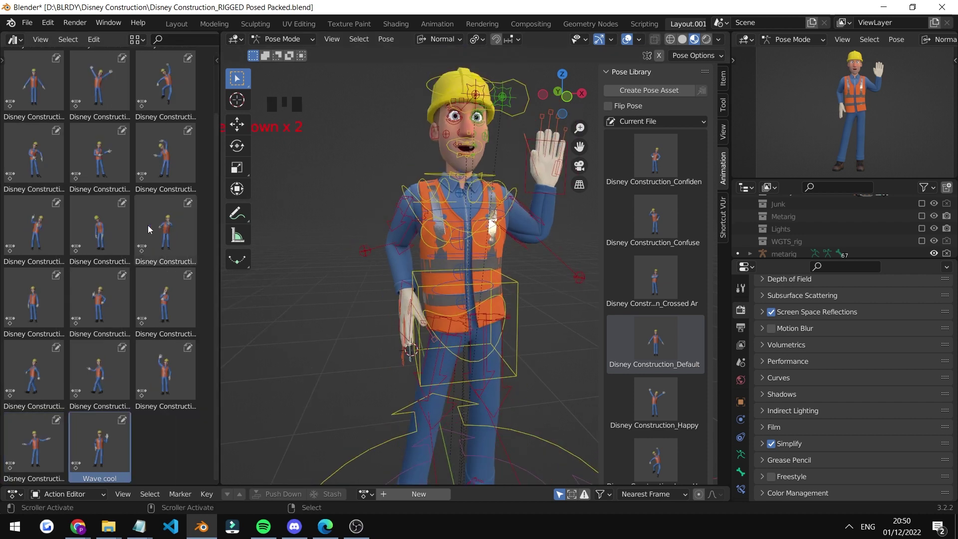
click(138, 233)
click(138, 233)
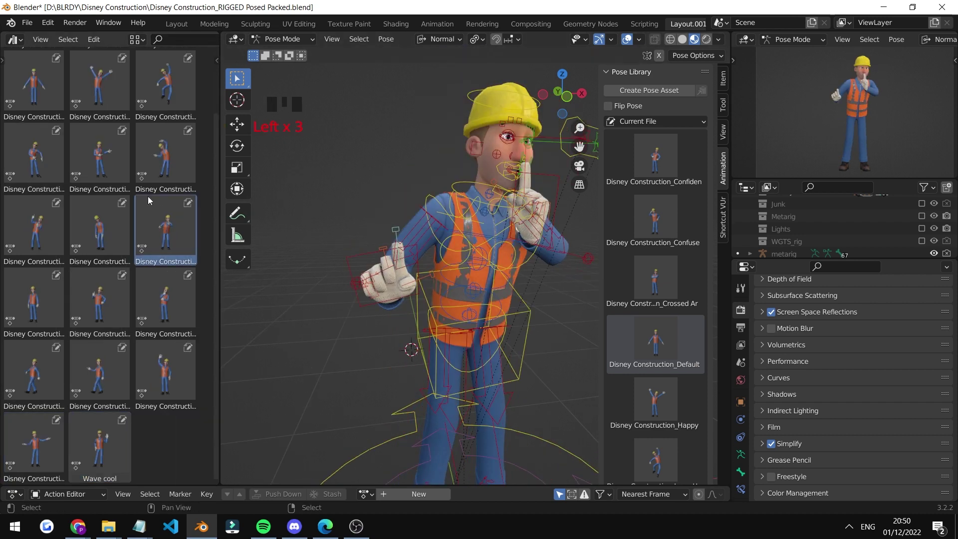
click(182, 155)
click(182, 154)
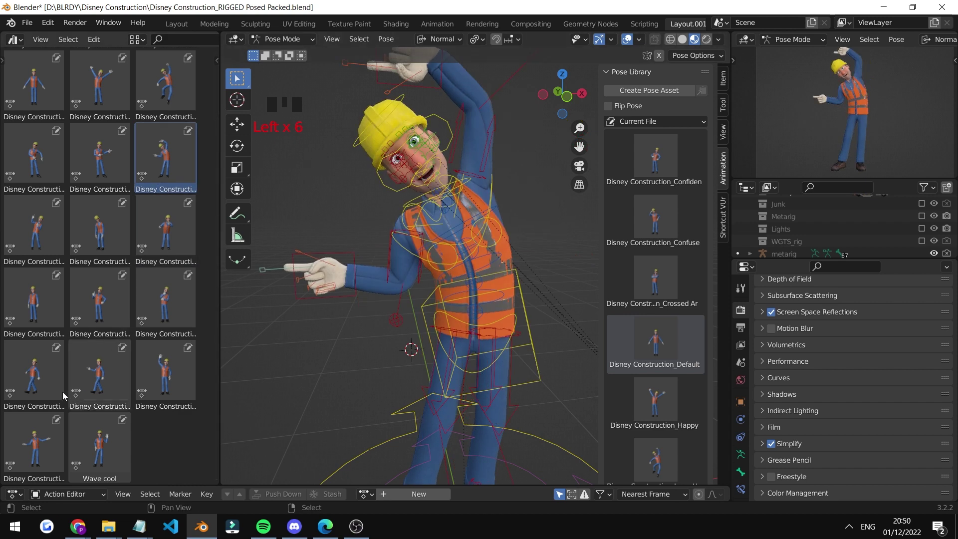
double_click(103, 302)
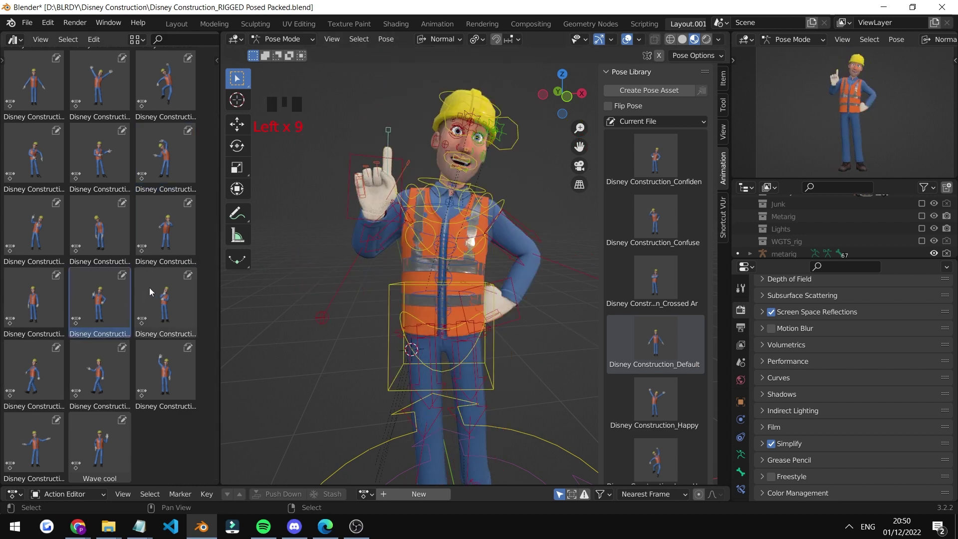
scroll(down, 3)
scroll(up, 3)
drag(219, 155, 218, 121)
drag(218, 126, 88, 147)
scroll(down, 3)
double_click(121, 454)
drag(476, 243, 476, 243)
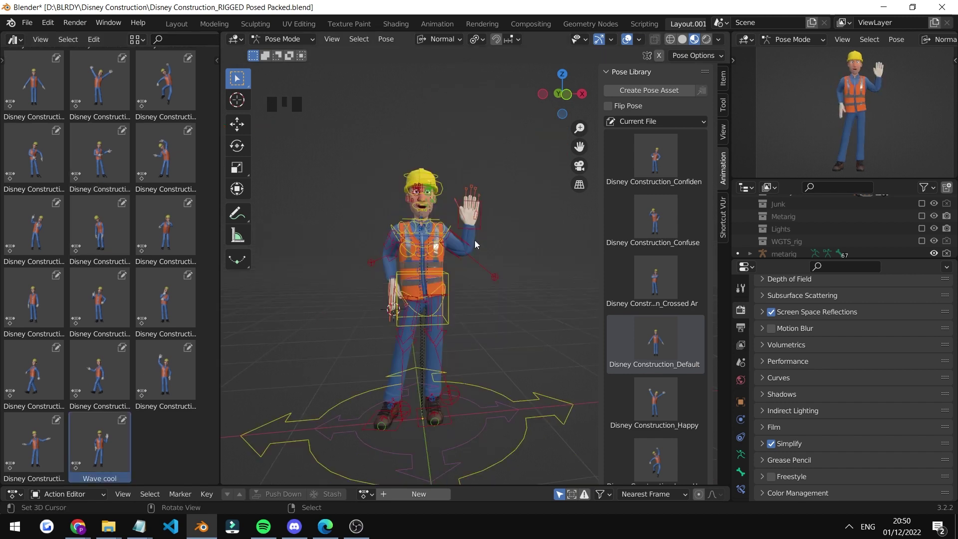